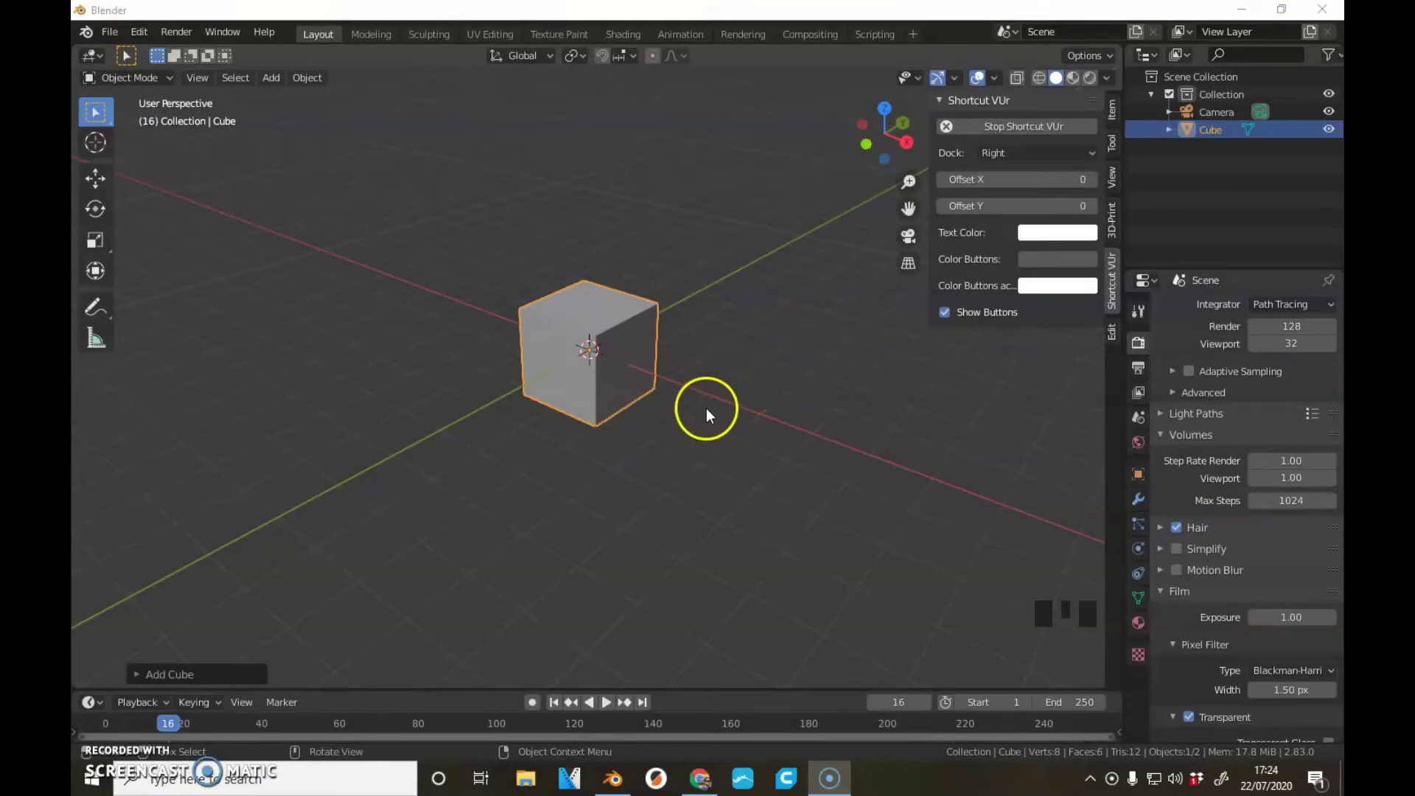
- Orbit around the default cube and review the render device options in Render Properties
scroll("down", 3)
left_click_drag(680, 420, 601, 392)
scroll("up", 3)
scroll("down", 3)
left_click_drag(544, 400, 843, 352)
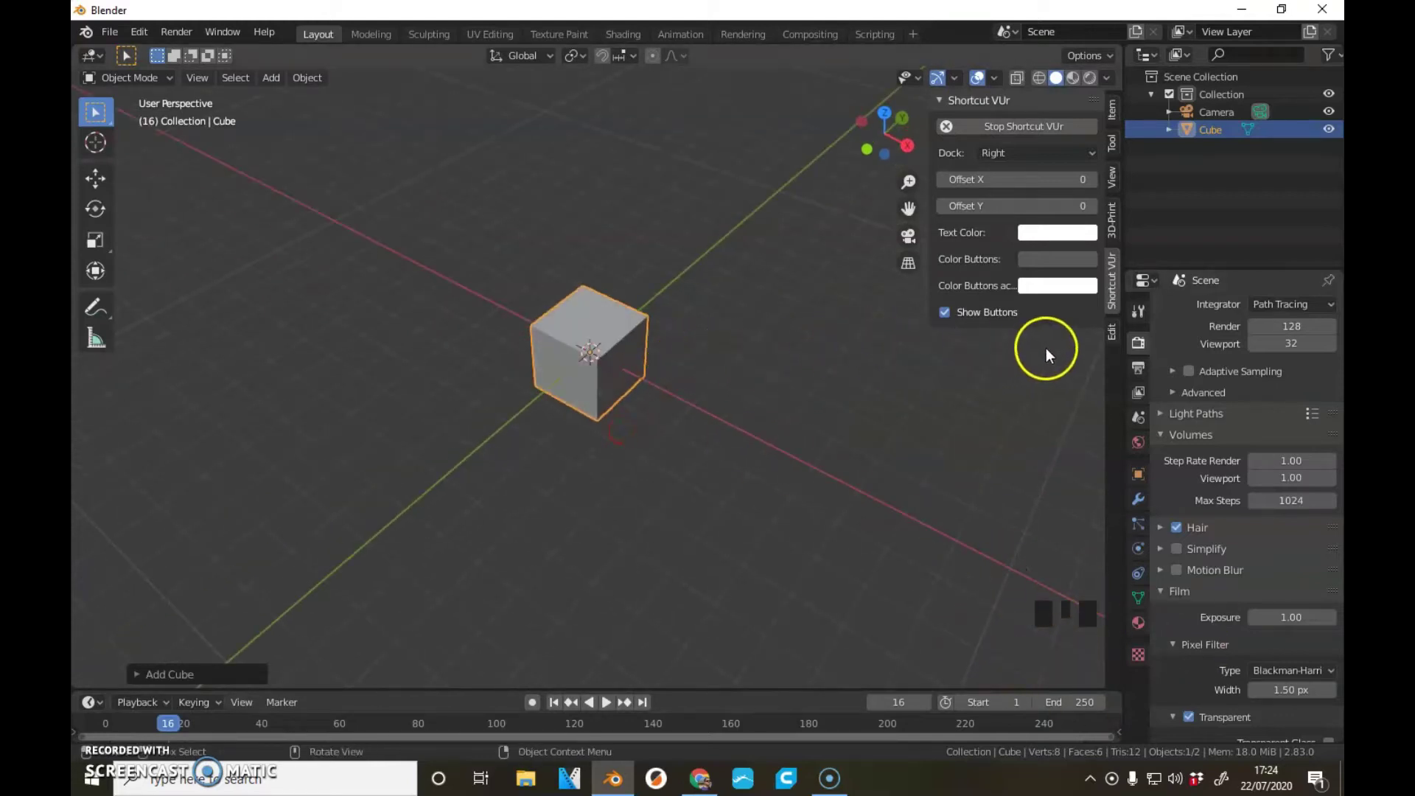
scroll("up", 3)
scroll("down", 3)
scroll("up", 3)
left_click_drag(1304, 311, 98, 114)
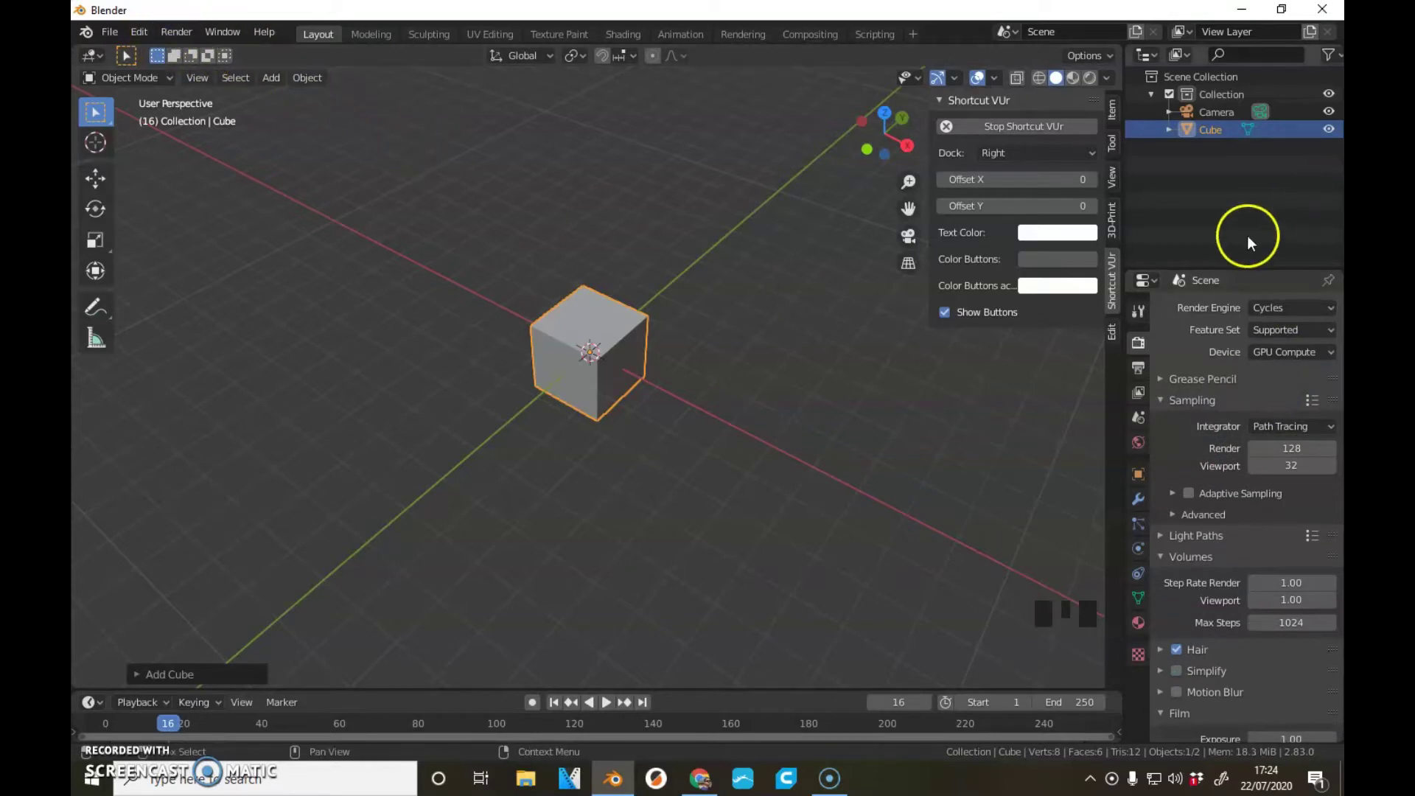
left_click_drag(147, 44, 144, 246)
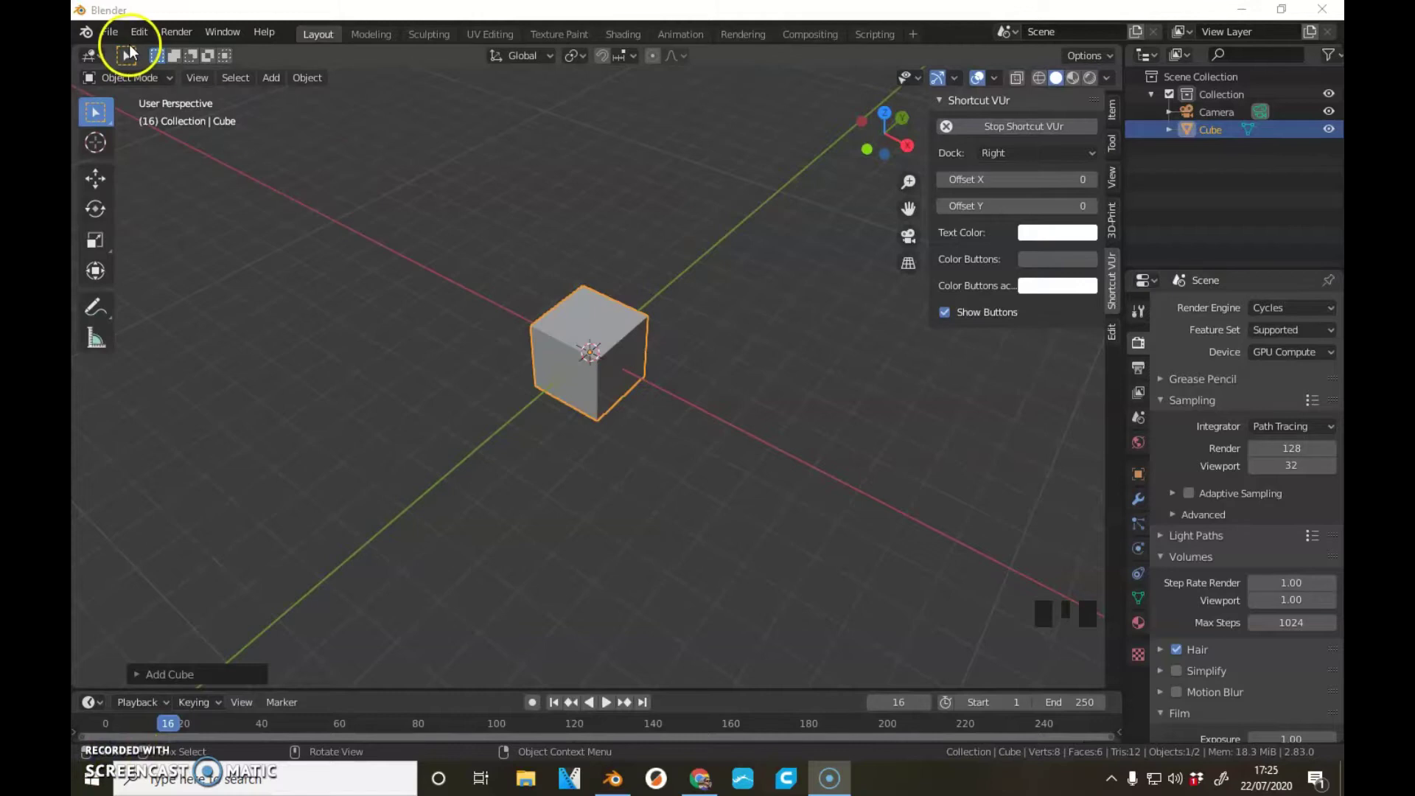
left_click_drag(145, 41, 282, 208)
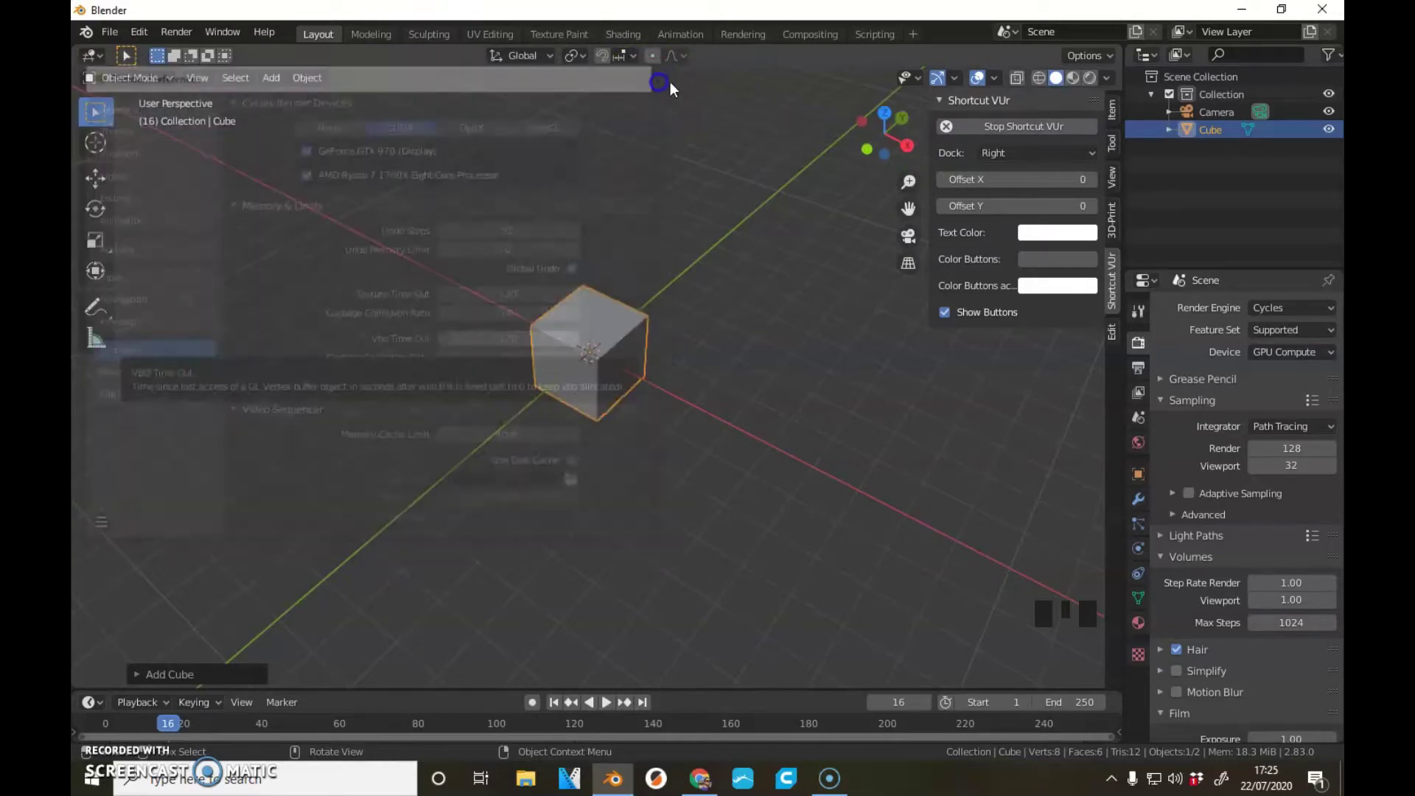
left_click_drag(1290, 355, 1247, 363)
- Disable Reflective Caustics and Refractive Caustics under Light Paths > Caustics
scroll("down", 3)
scroll("up", 3)
scroll("up", 3)
scroll("up", 3)
scroll("down", 3)
scroll("up", 3)
scroll("down", 3)
left_click_drag(1168, 436, 1263, 462)
scroll("down", 3)
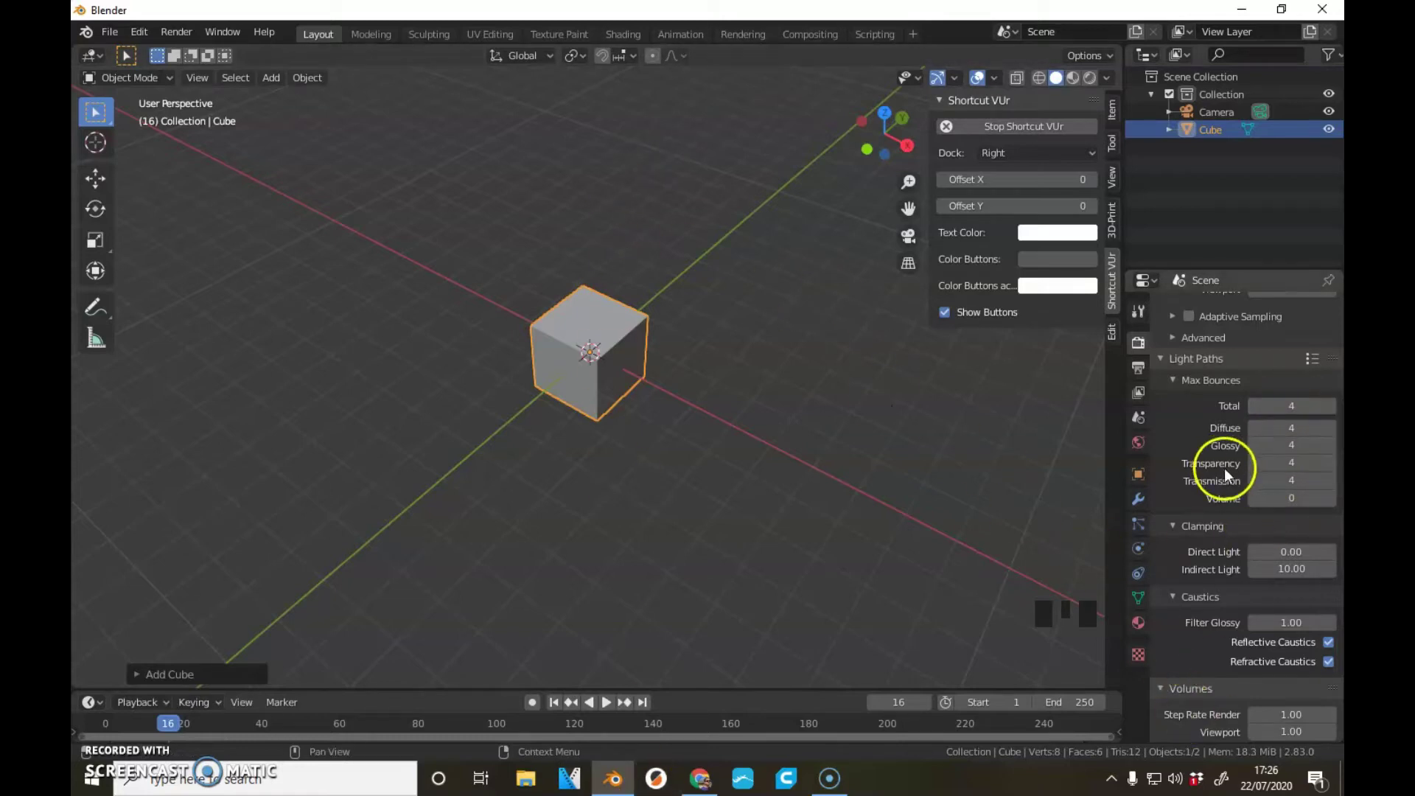
scroll("down", 3)
scroll("down", 3)
scroll("up", 3)
scroll("down", 3)
scroll("up", 3)
scroll("down", 3)
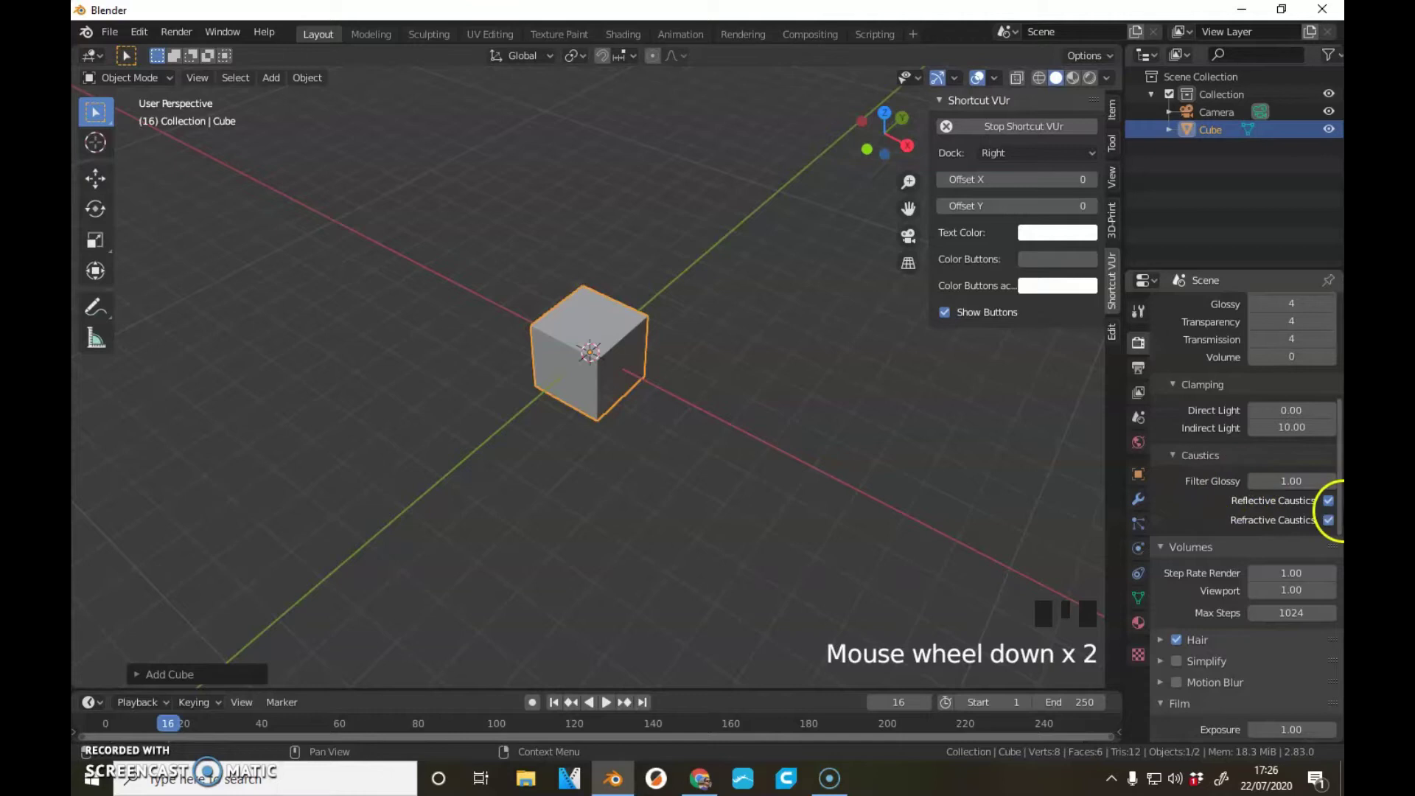
left_click(1331, 504)
left_click(1339, 522)
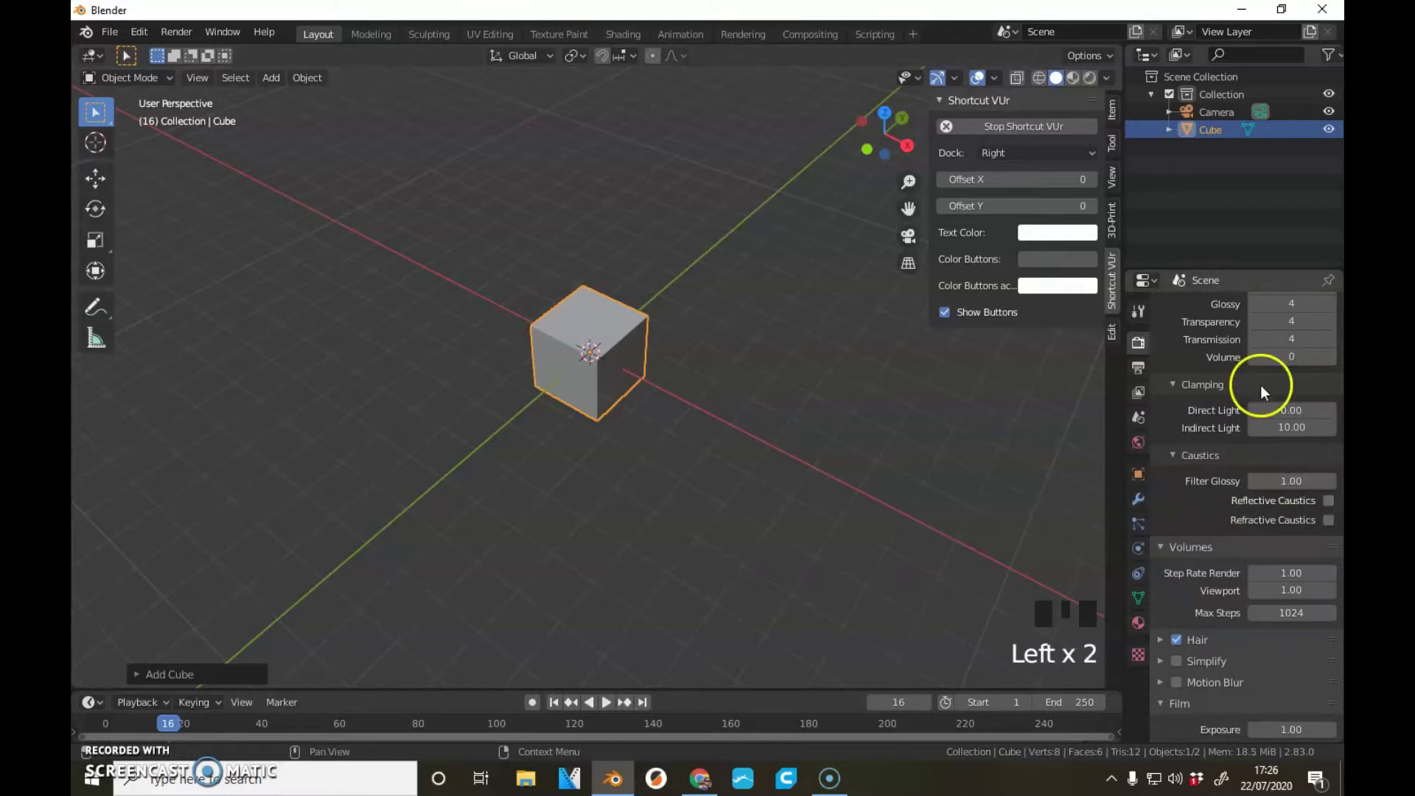
scroll("down", 3)
scroll("down", 3)
scroll("down", 3)
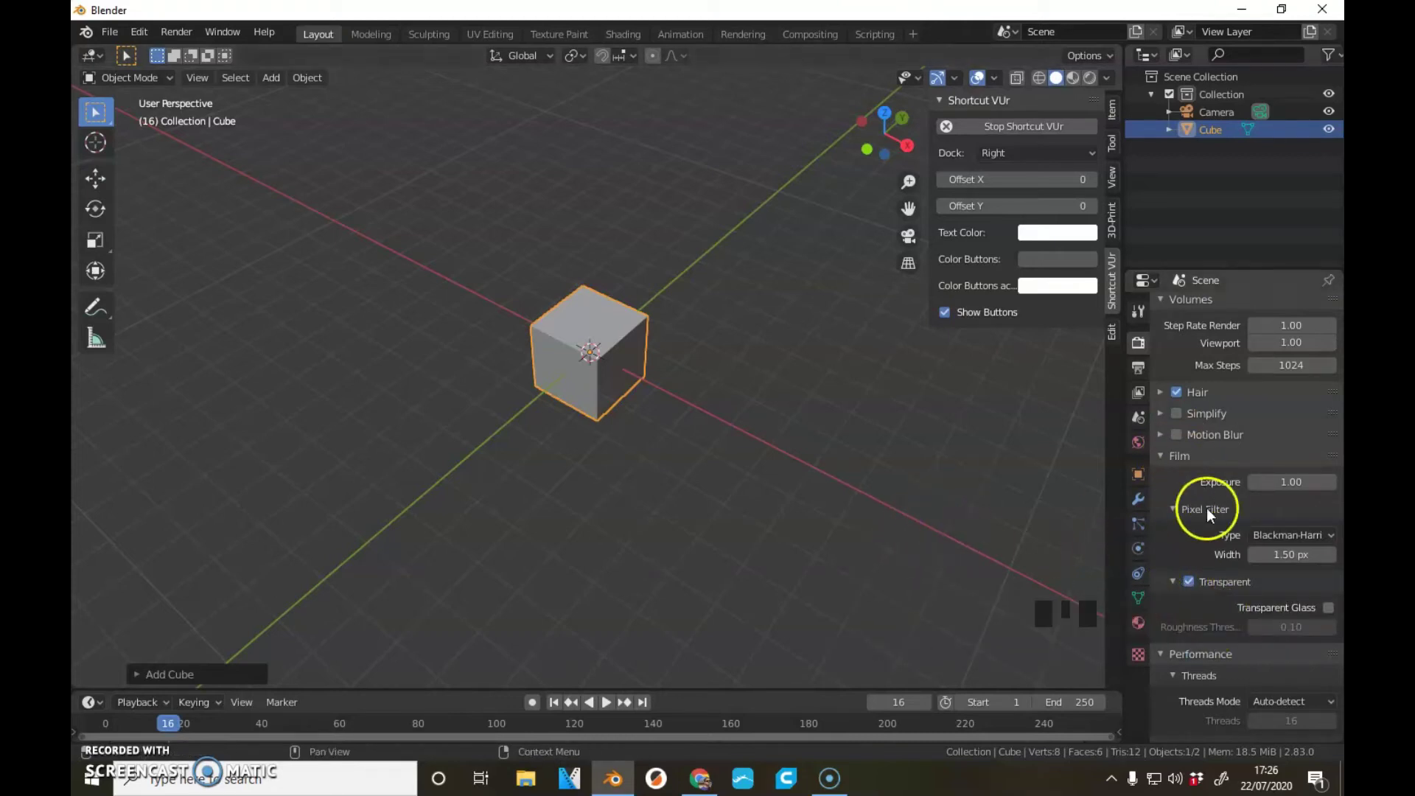
scroll("down", 3)
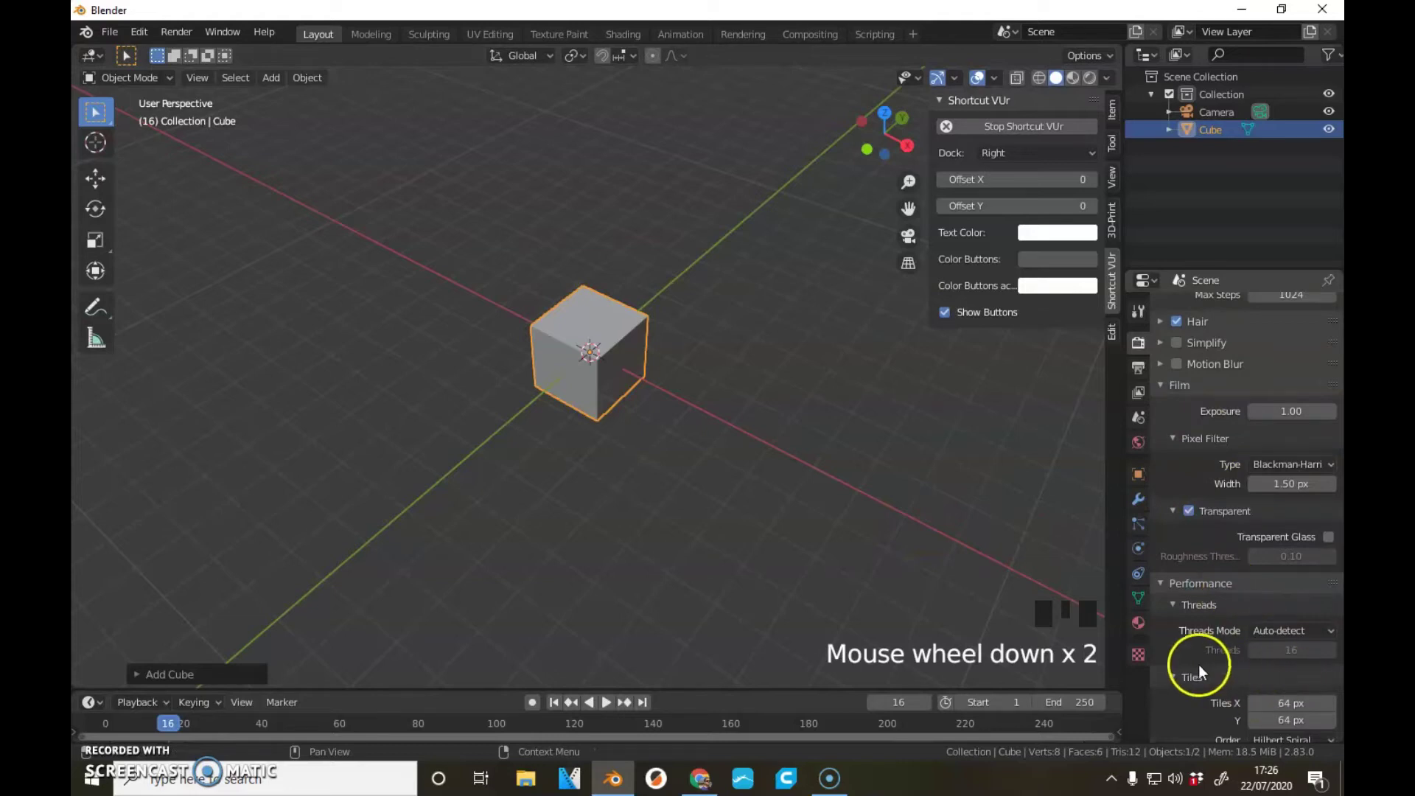
scroll("down", 3)
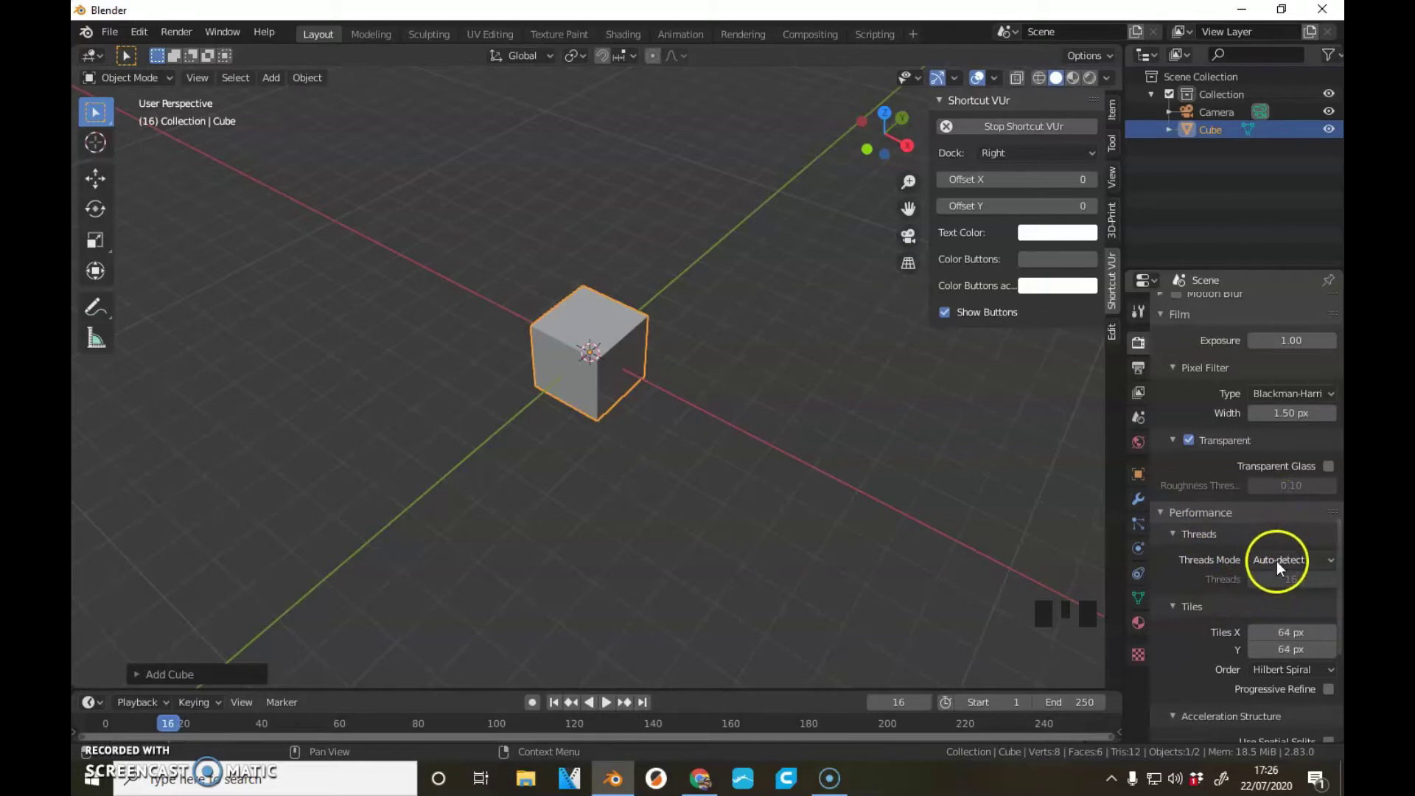
left_click(95, 109)
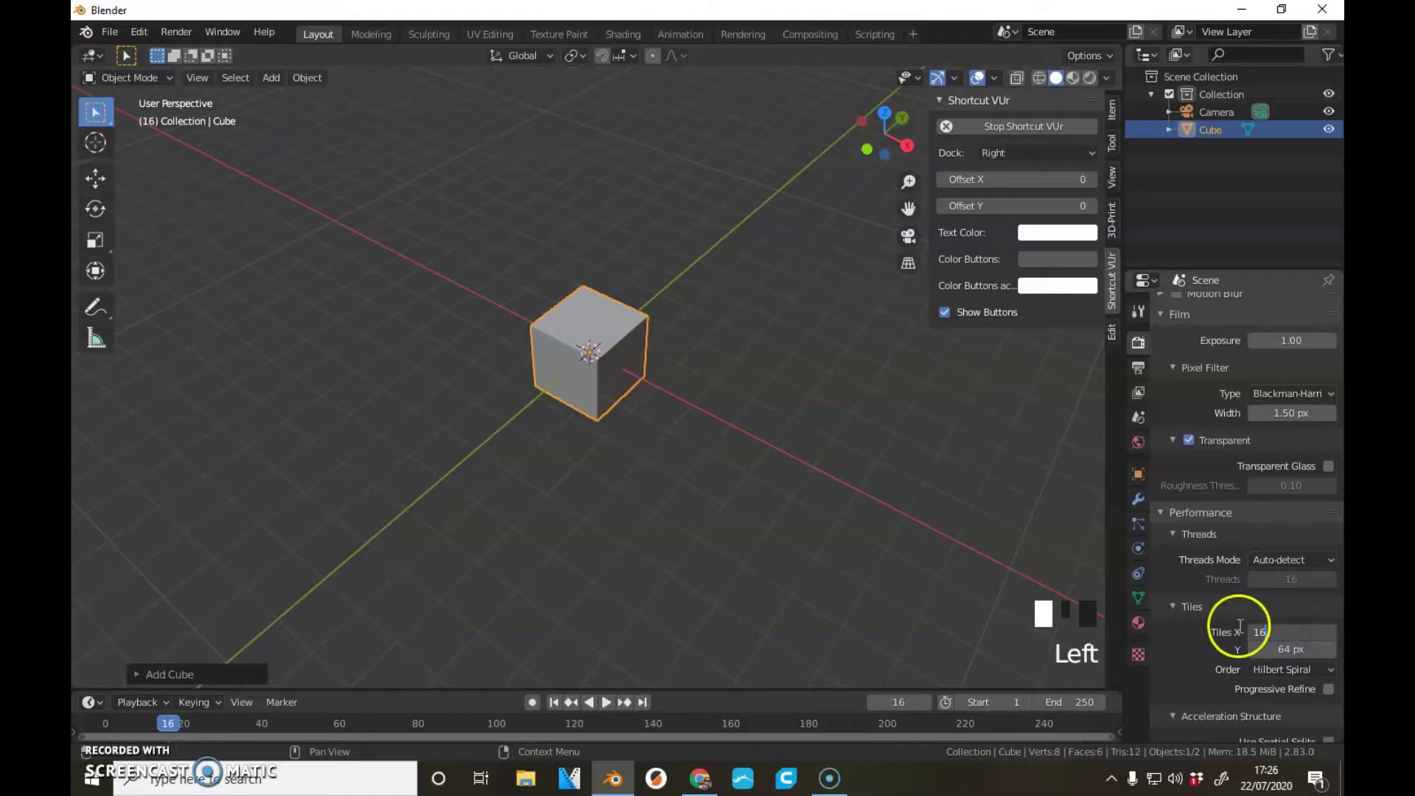
key("KP_1")
key("KP_6")
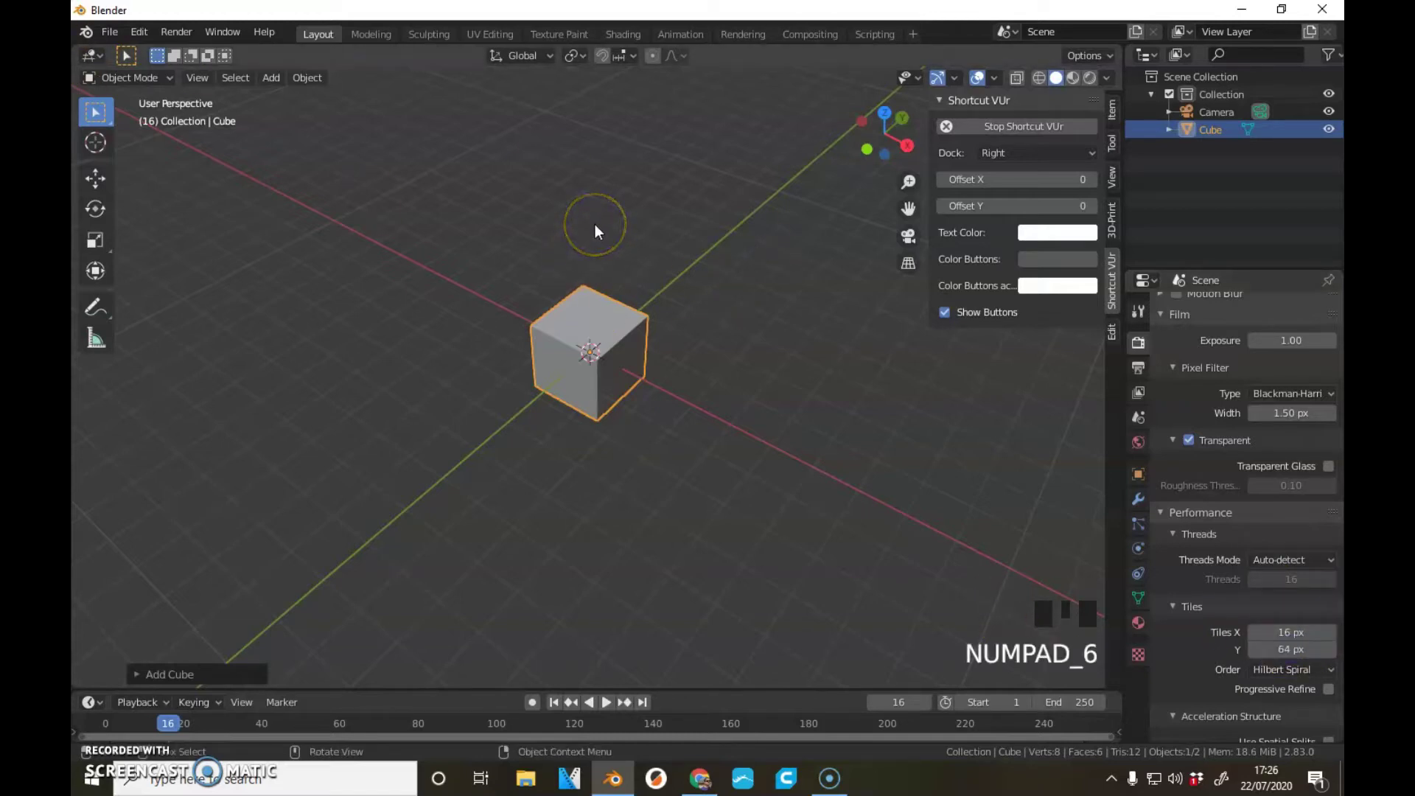
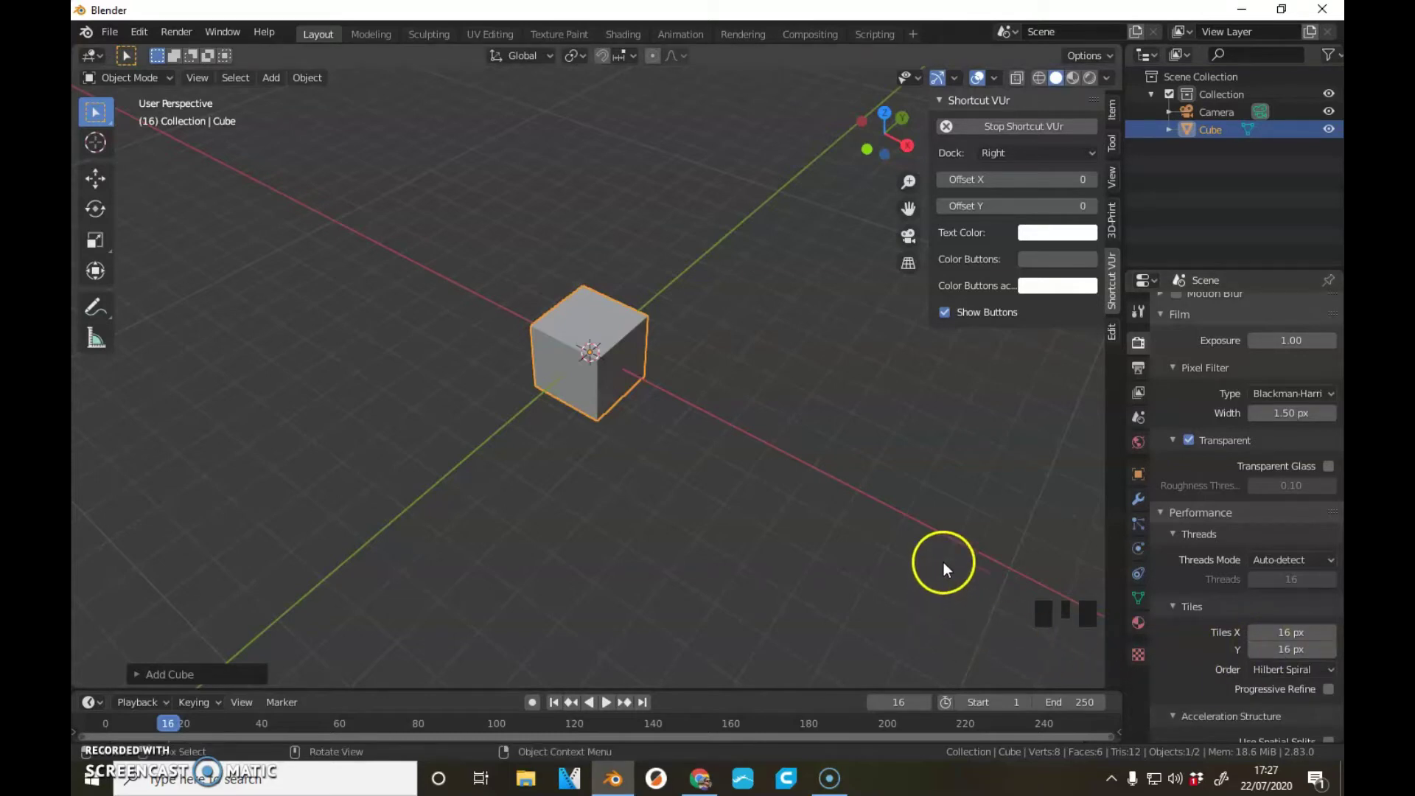
- Delete the default cube so only the camera remains in the scene
left_click(865, 372)
scroll("down", 3)
scroll("up", 3)
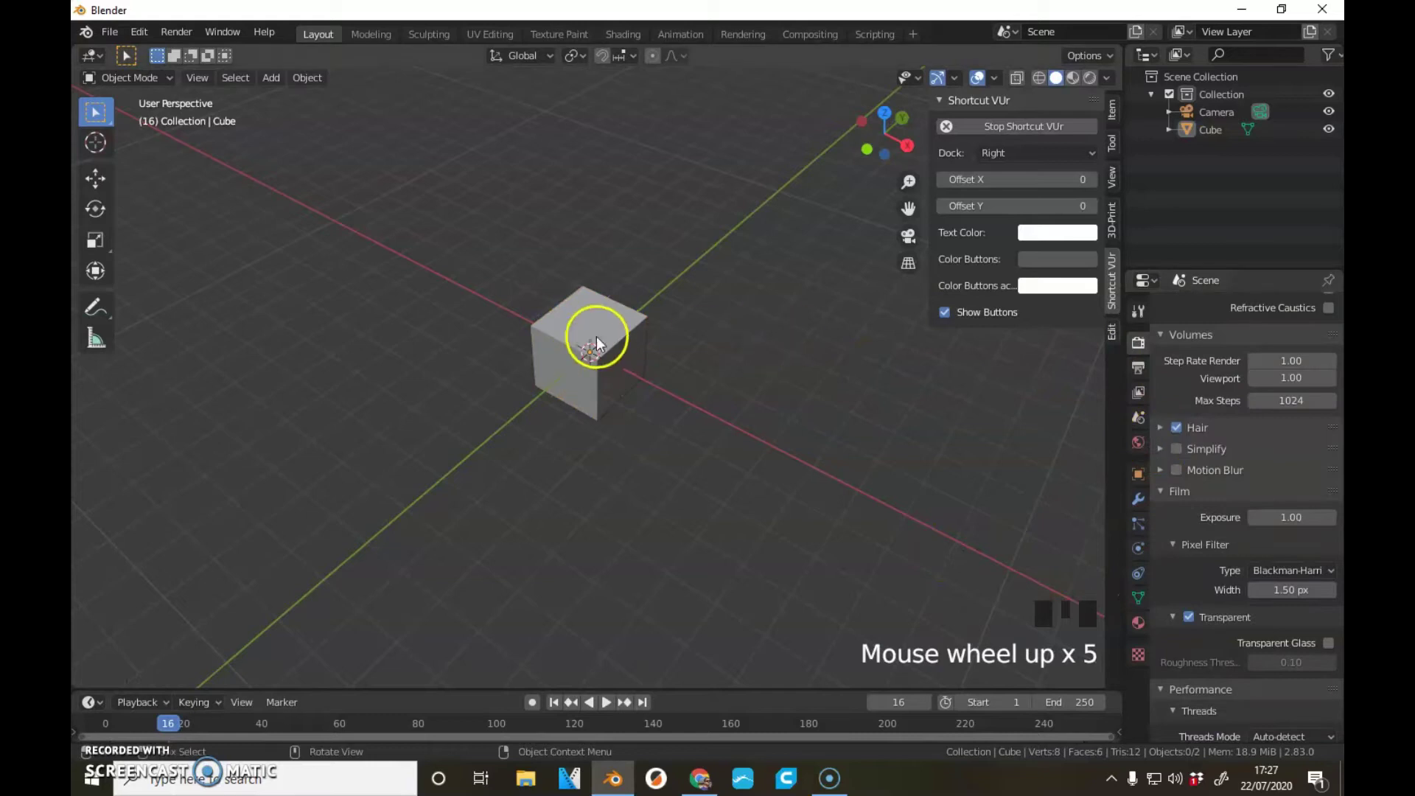
left_click(575, 325)
key("Delete")
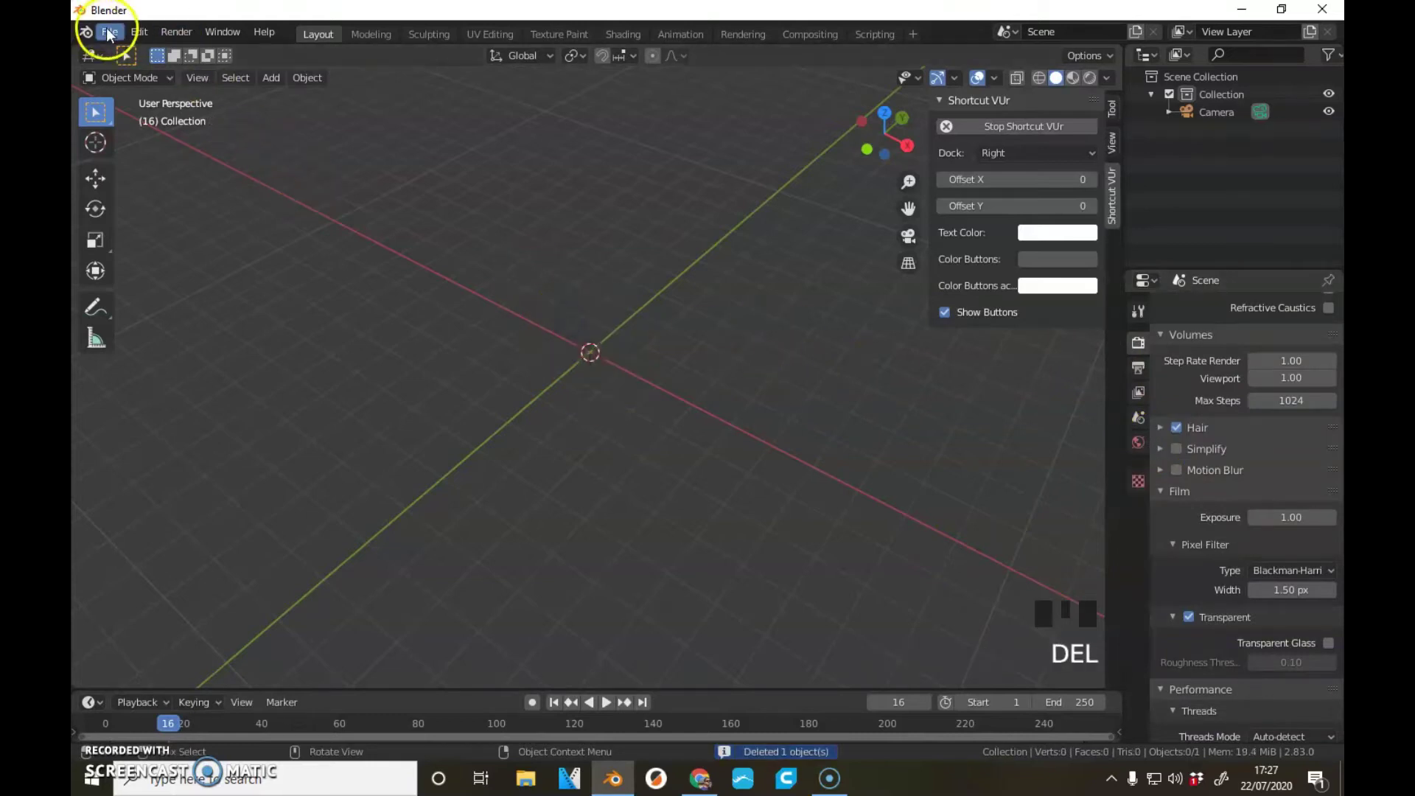
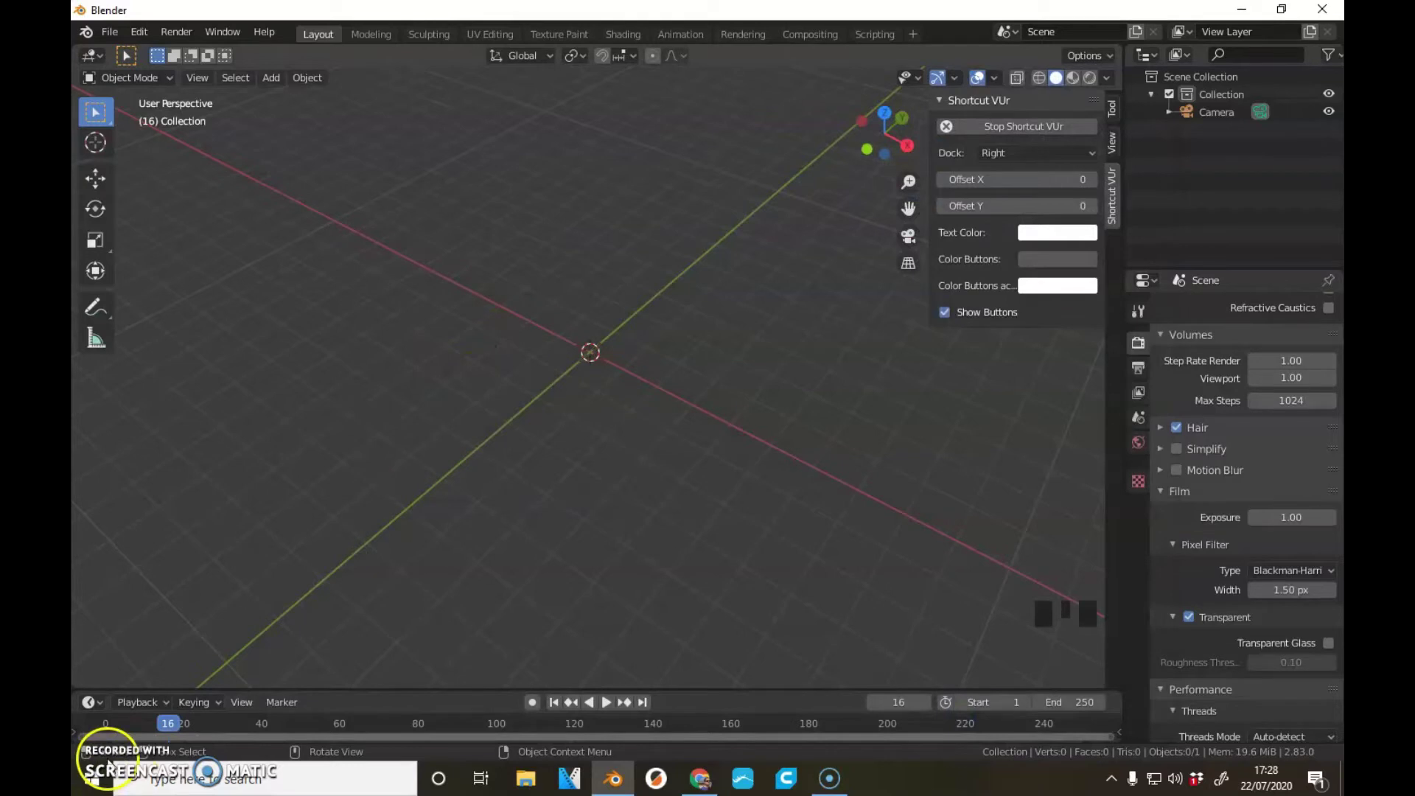
- View the imported Spool Tower shelf objects from front and right orthographic views
scroll("down", 3)
scroll("up", 3)
scroll("down", 3)
left_click_drag(721, 405, 615, 346)
key("KP_1")
key("KP_3")
left_click_drag(664, 201, 503, 151)
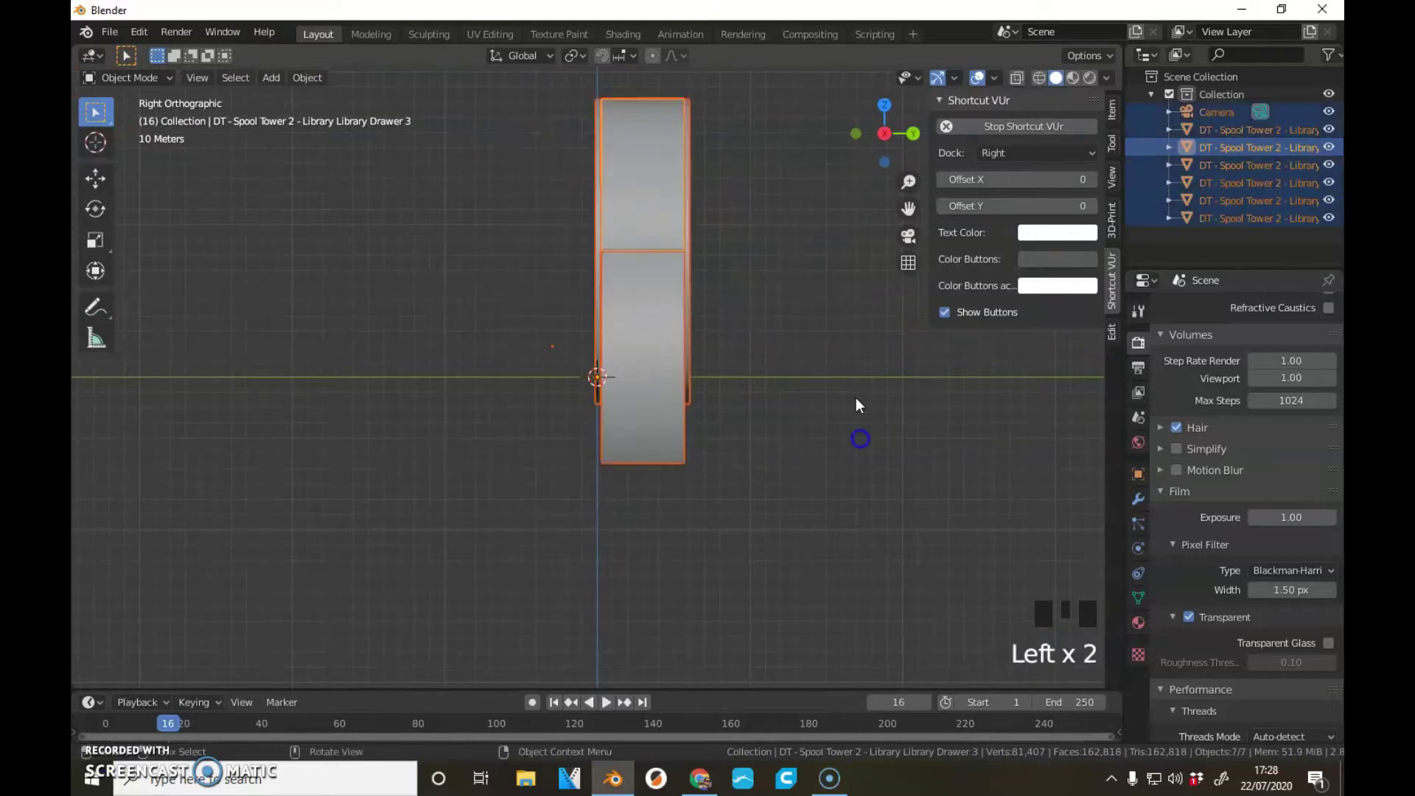
middle_click(527, 425)
scroll("up", 3)
- Orbit and zoom around the shelves to inspect them from several angles
left_click_drag(722, 397, 533, 428)
scroll("down", 3)
scroll("up", 3)
scroll("down", 3)
left_click_drag(562, 406, 497, 486)
scroll("up", 3)
scroll("down", 3)
middle_click(587, 465)
scroll("down", 3)
scroll("up", 3)
scroll("up", 3)
scroll("down", 3)
left_click_drag(546, 466, 633, 447)
scroll("up", 3)
scroll("down", 3)
left_click_drag(525, 470, 673, 463)
scroll("up", 3)
scroll("down", 3)
left_click_drag(664, 400, 655, 468)
scroll("up", 3)
left_click_drag(655, 444, 713, 580)
- Switch to looking at the scene through the camera
key("KP_0")
scroll("down", 3)
scroll("up", 3)
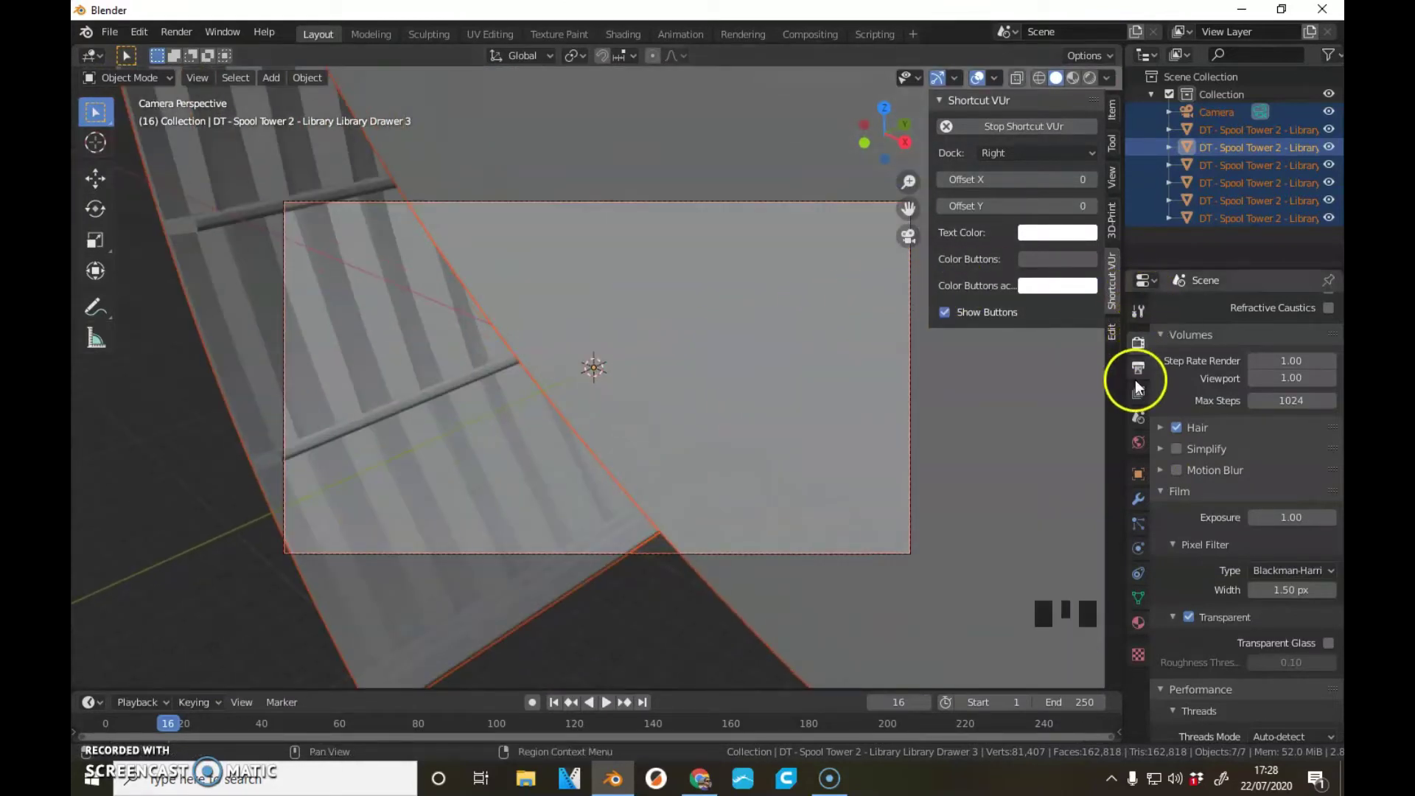
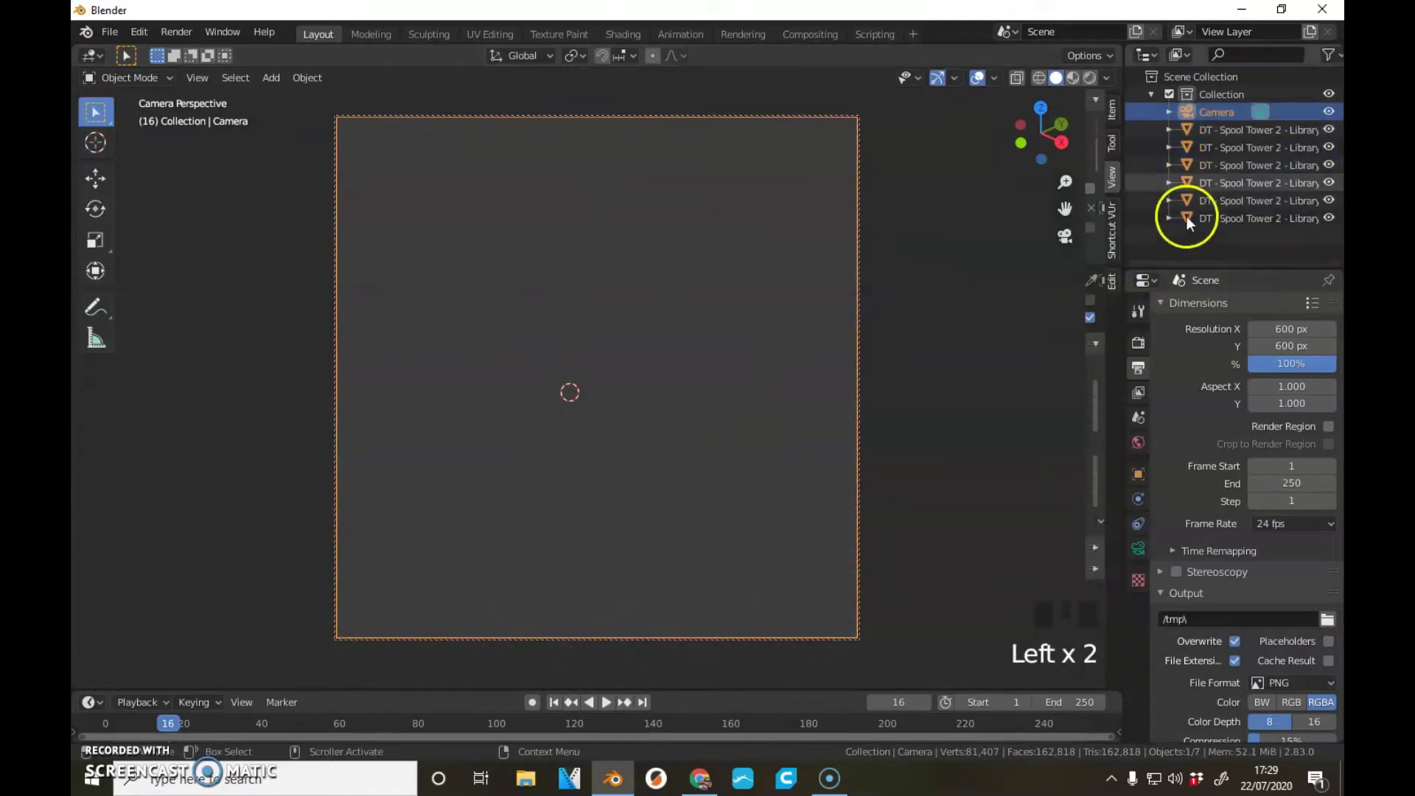
- Show the camera's lens settings with focal length and clipping distances in Object Data Properties
left_click(1234, 126)
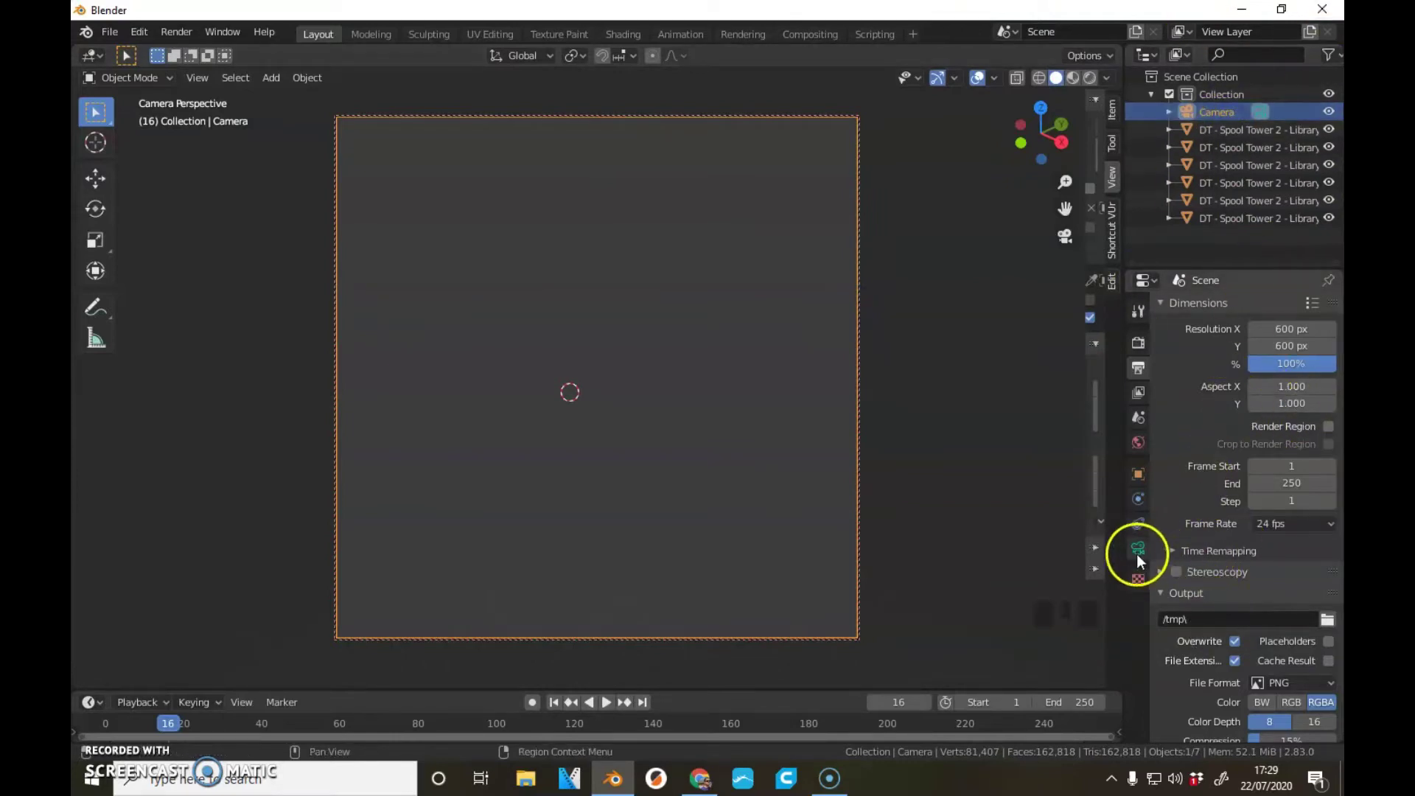
left_click(1142, 559)
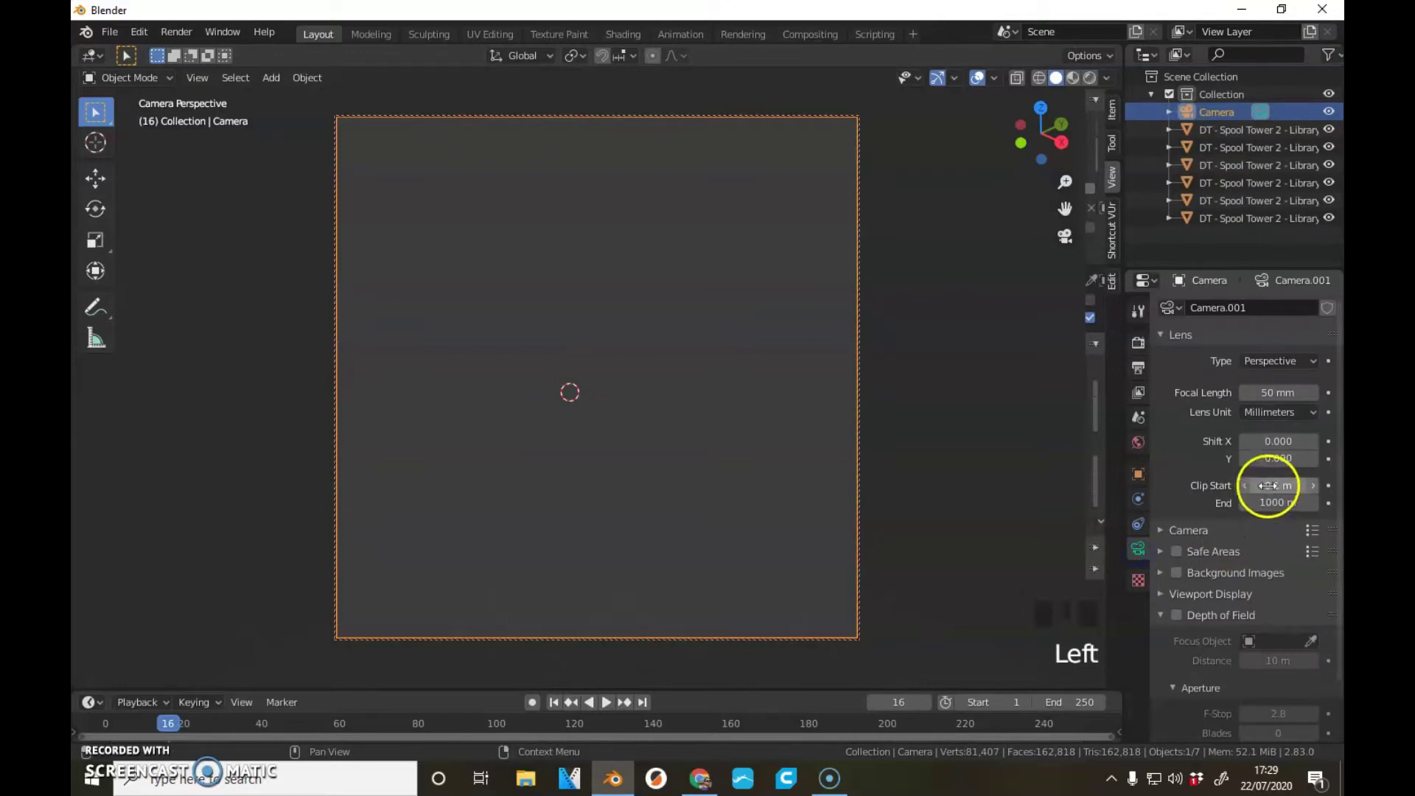
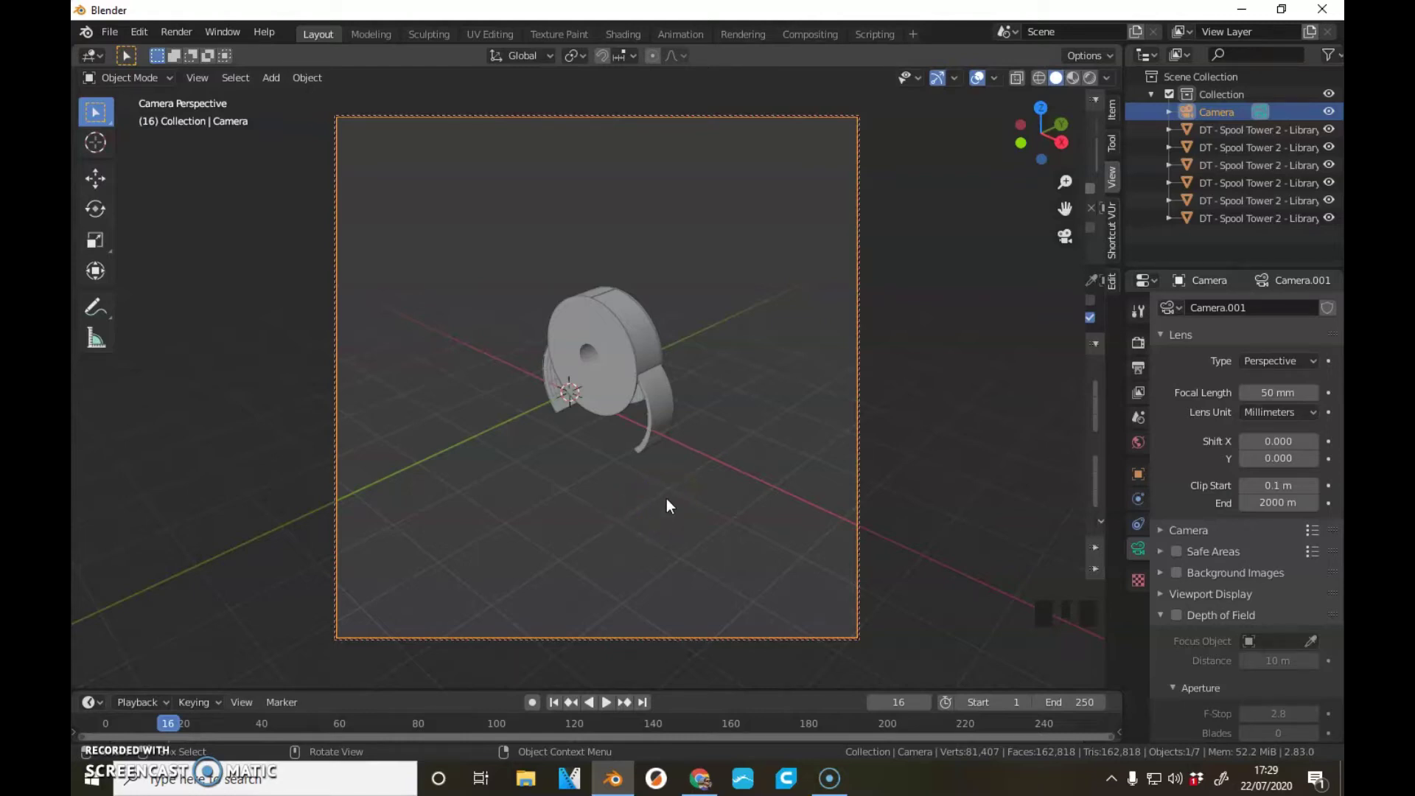
- Select all the spool tower pieces and view them from the front
scroll("up", 3)
scroll("down", 3)
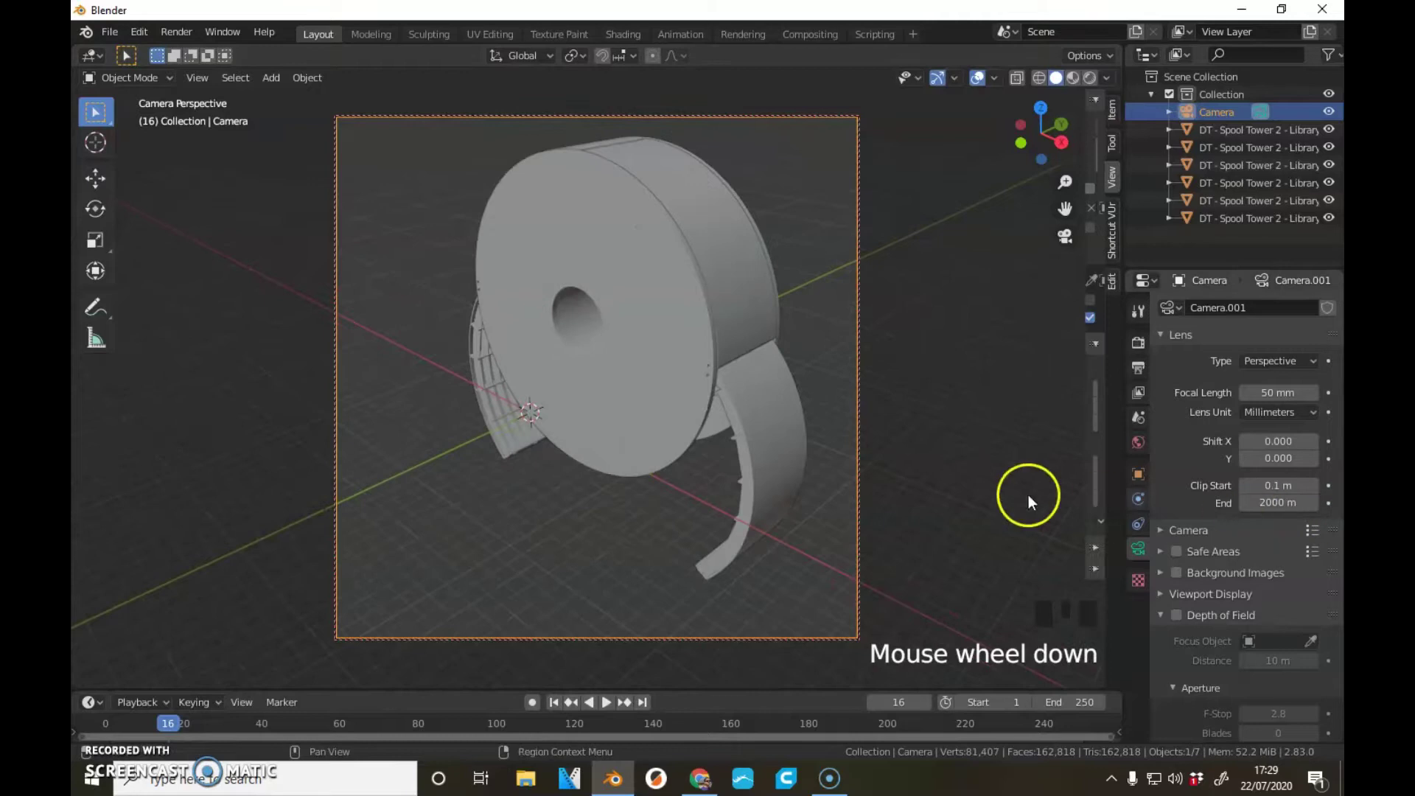
left_click(687, 370)
left_click(761, 402)
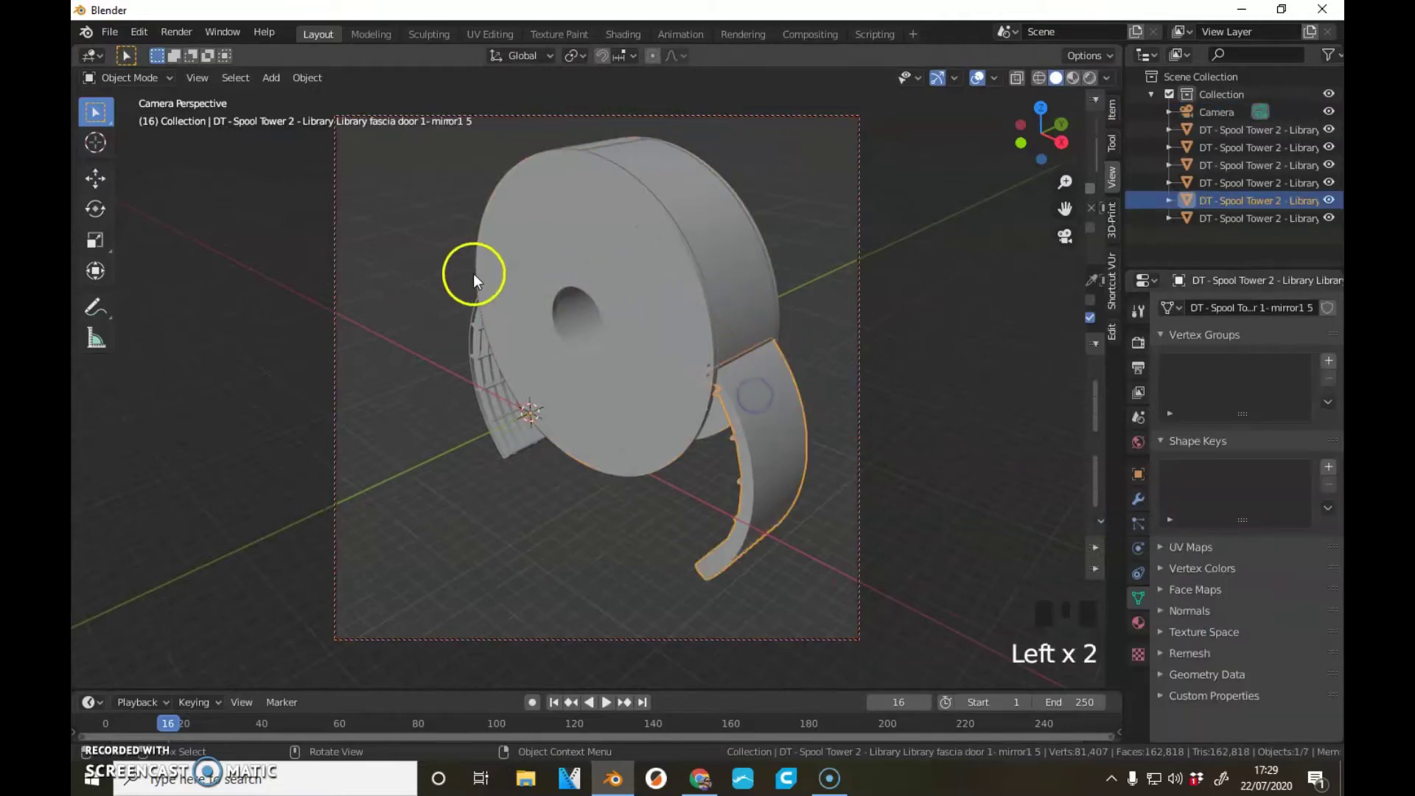
left_click(576, 359)
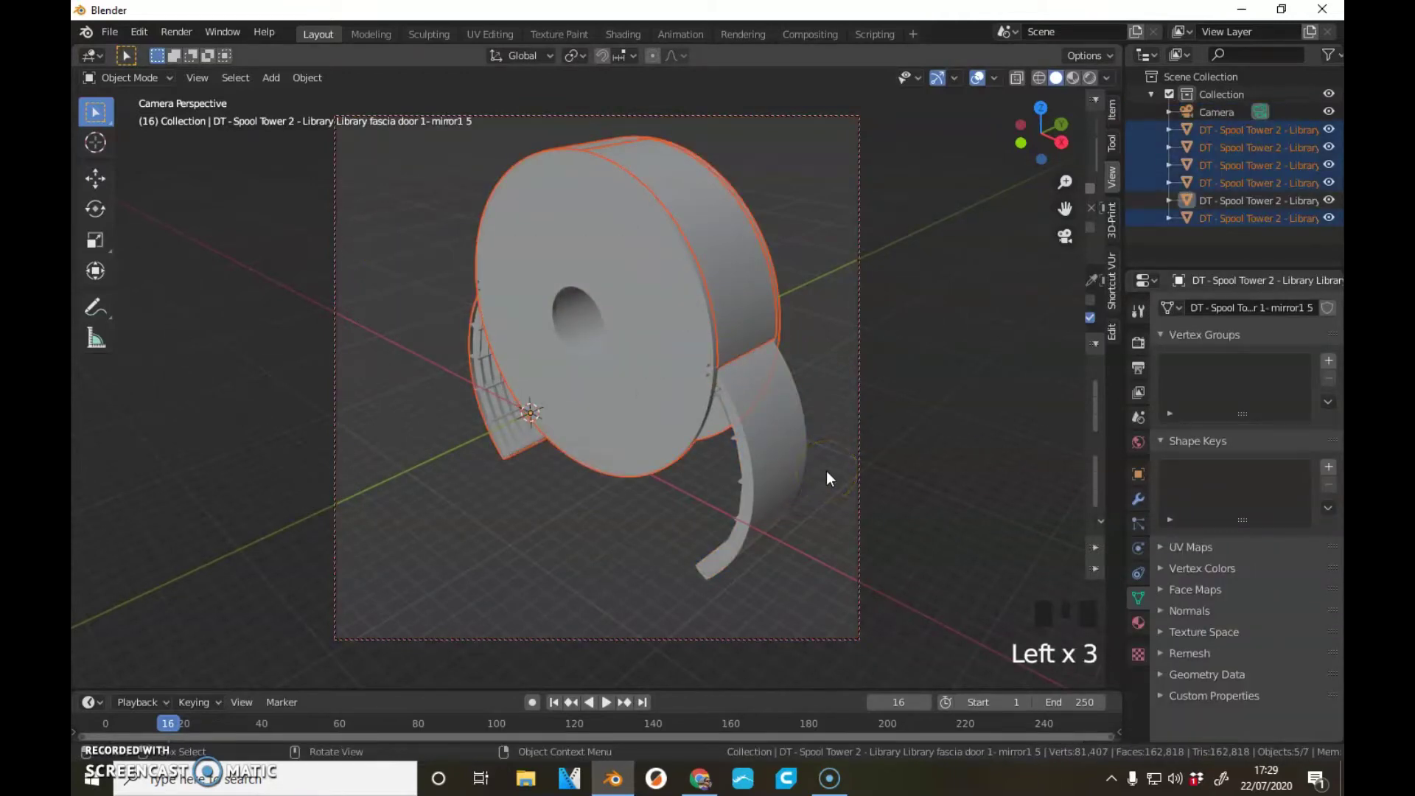
key("KP_0")
key("KP_1")
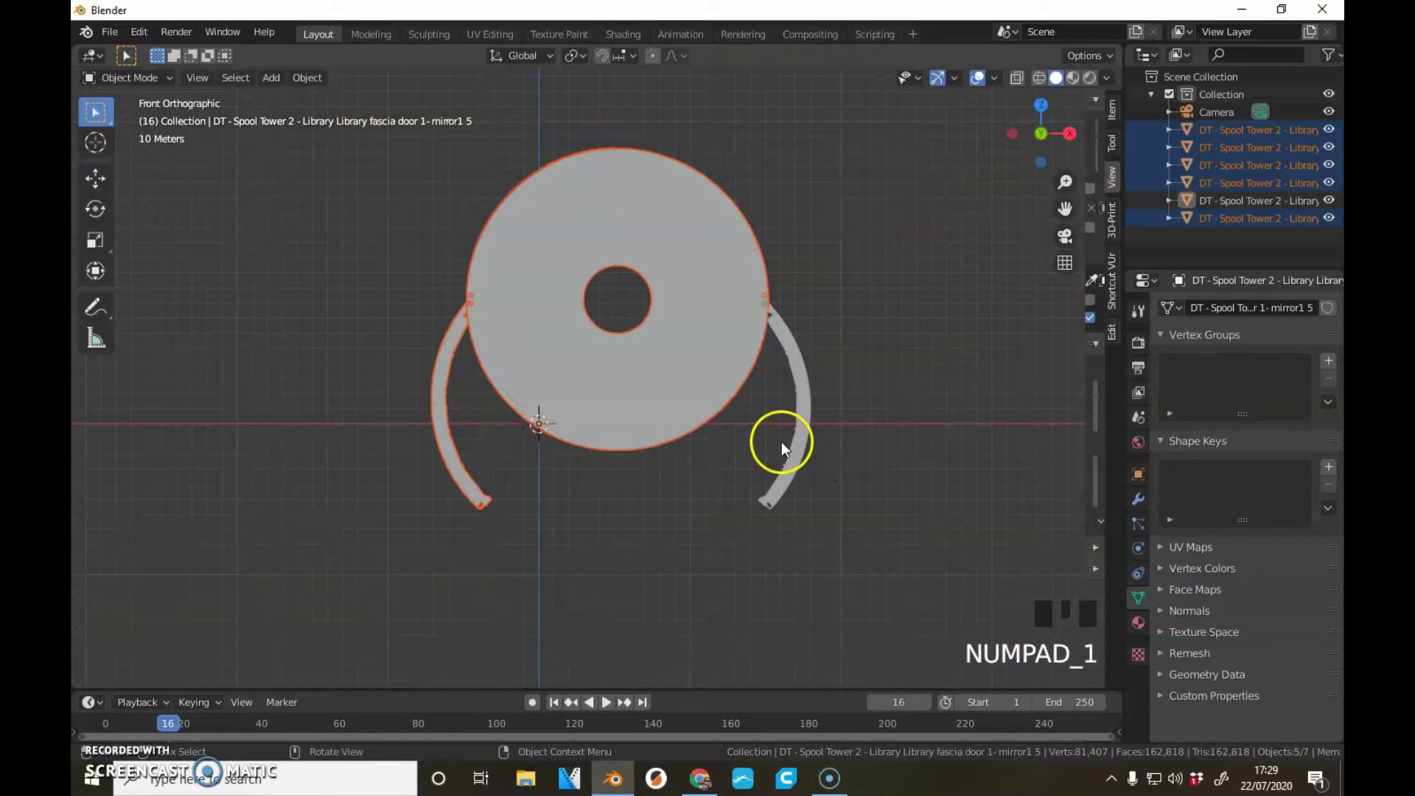
- Scale the tower pieces down so they sit inside the camera's frame
key("s")
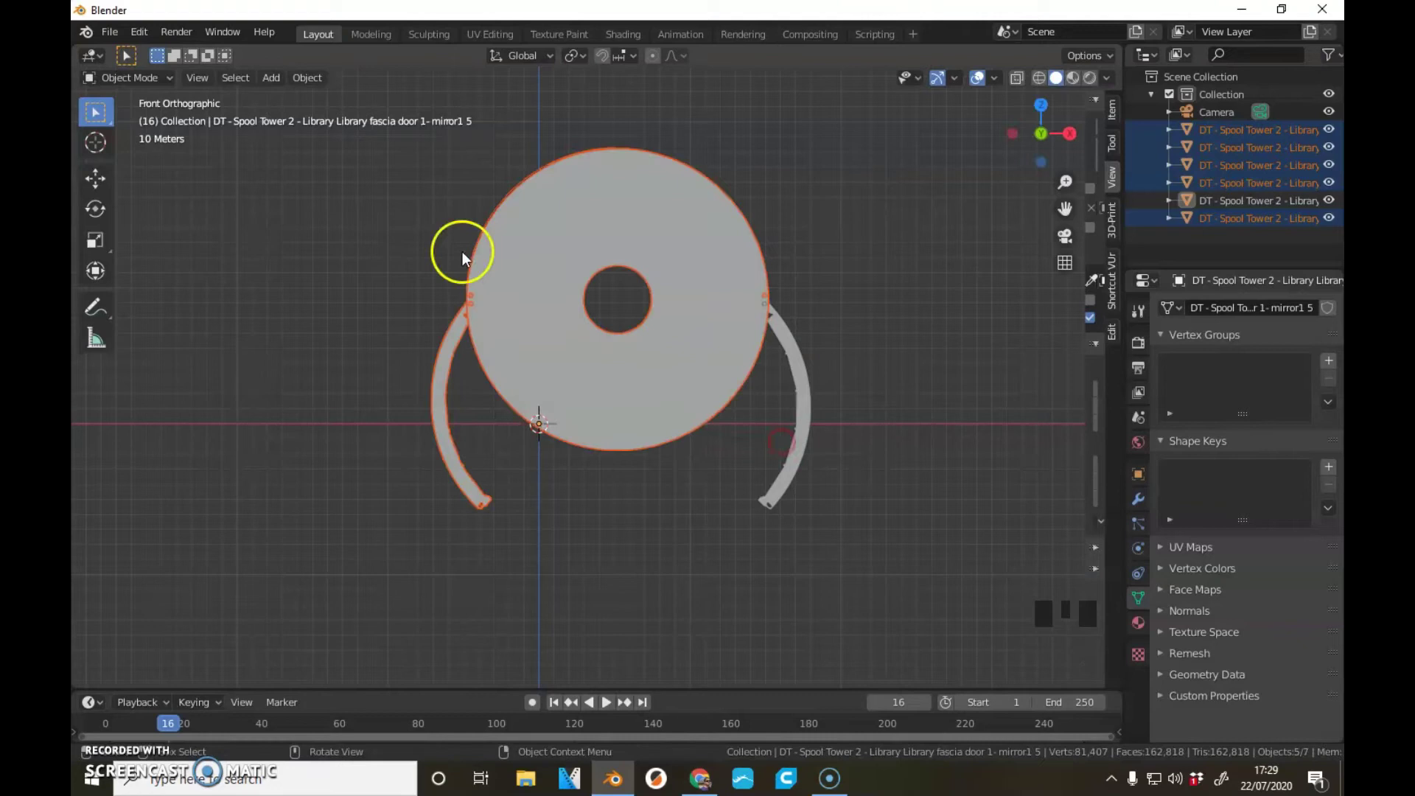
left_click(367, 248)
key("s")
scroll("up", 3)
left_click_drag(470, 512, 673, 347)
scroll("up", 3)
key("KP_0")
scroll("up", 3)
left_click_drag(450, 470, 775, 322)
scroll("up", 3)
left_click_drag(752, 339, 721, 336)
scroll("up", 3)
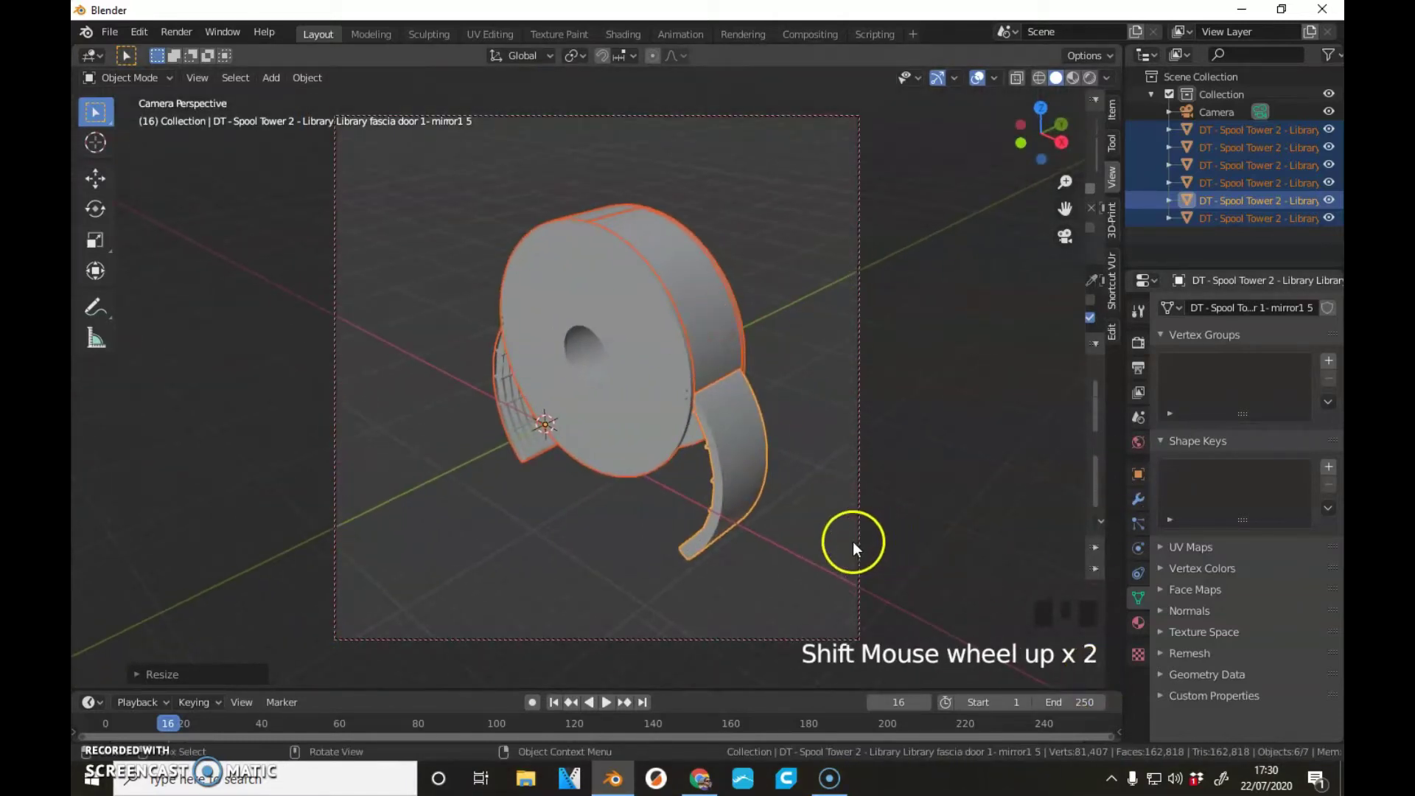
- Set the camera Clip End to 200 m and view the tower pieces from the right side
left_click(858, 548)
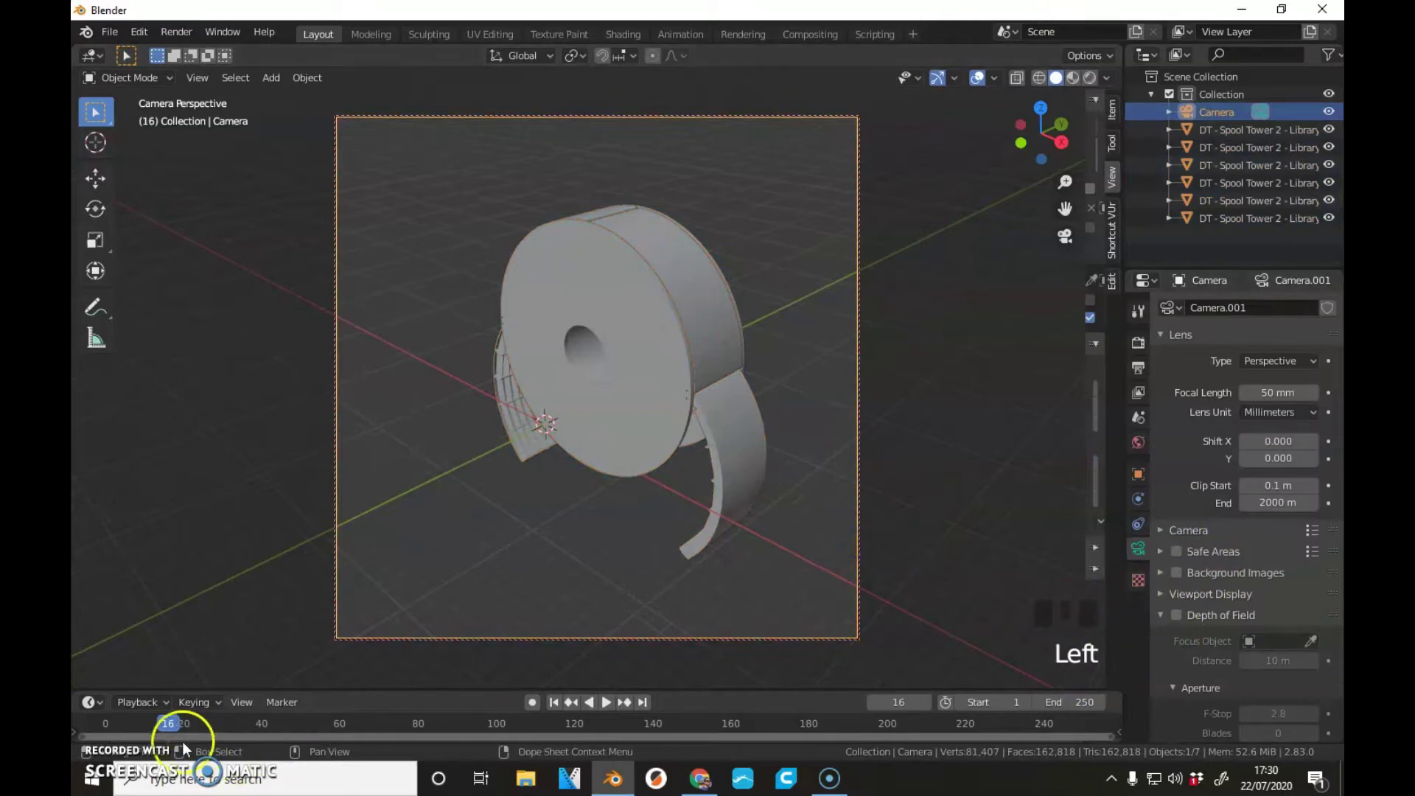
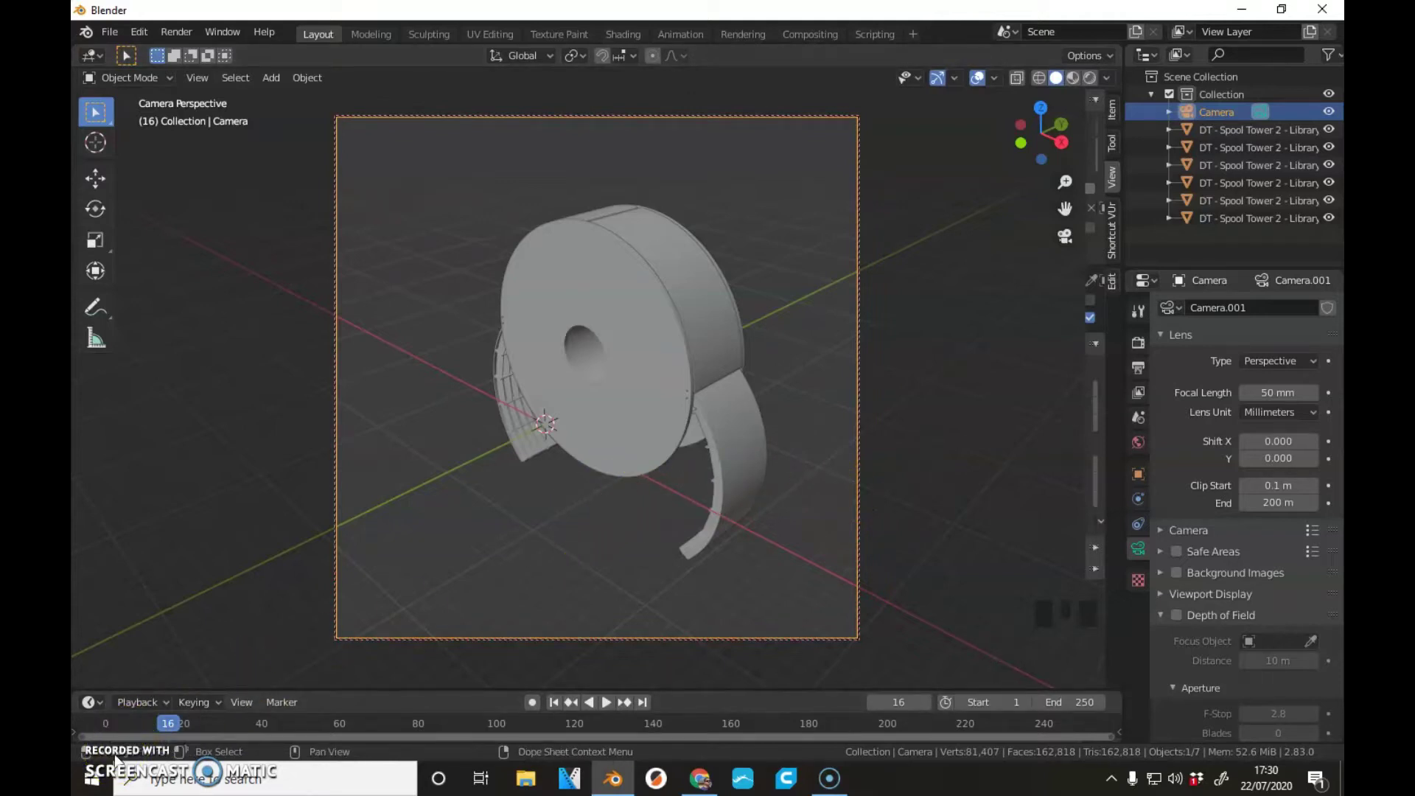
key("KP_1")
key("KP_3")
left_click(390, 211)
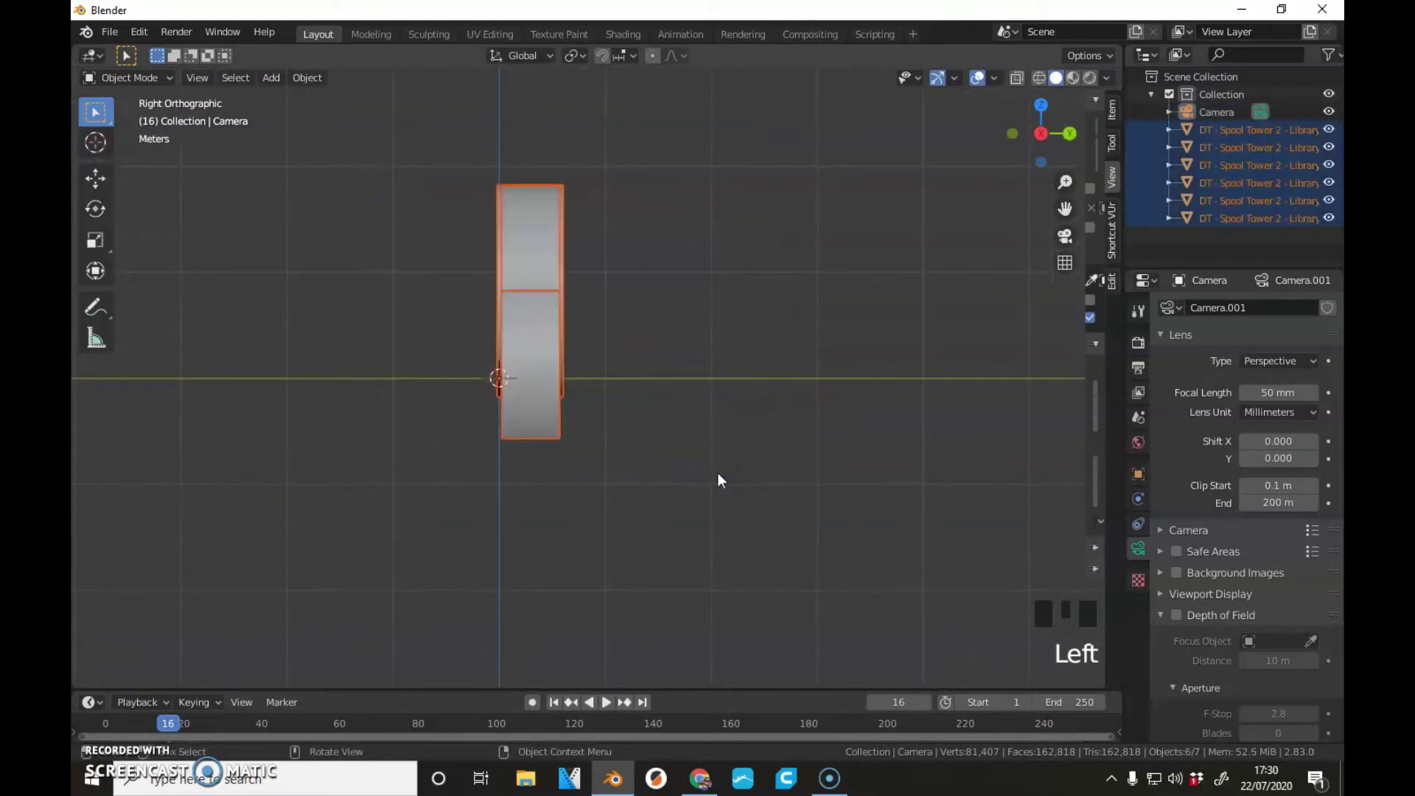
- Rotate the tower pieces 90° and move them to fill the camera view
key("r")
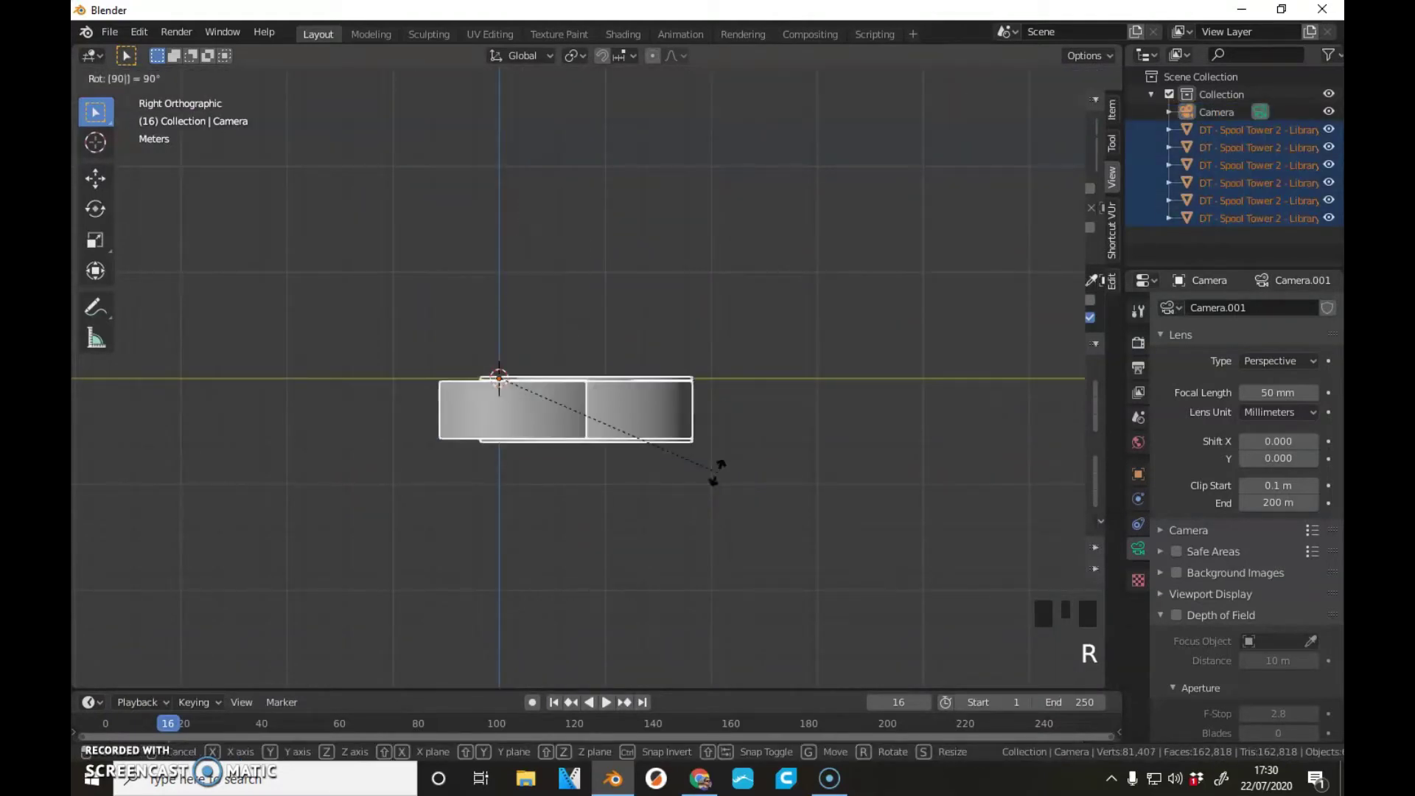
key("g")
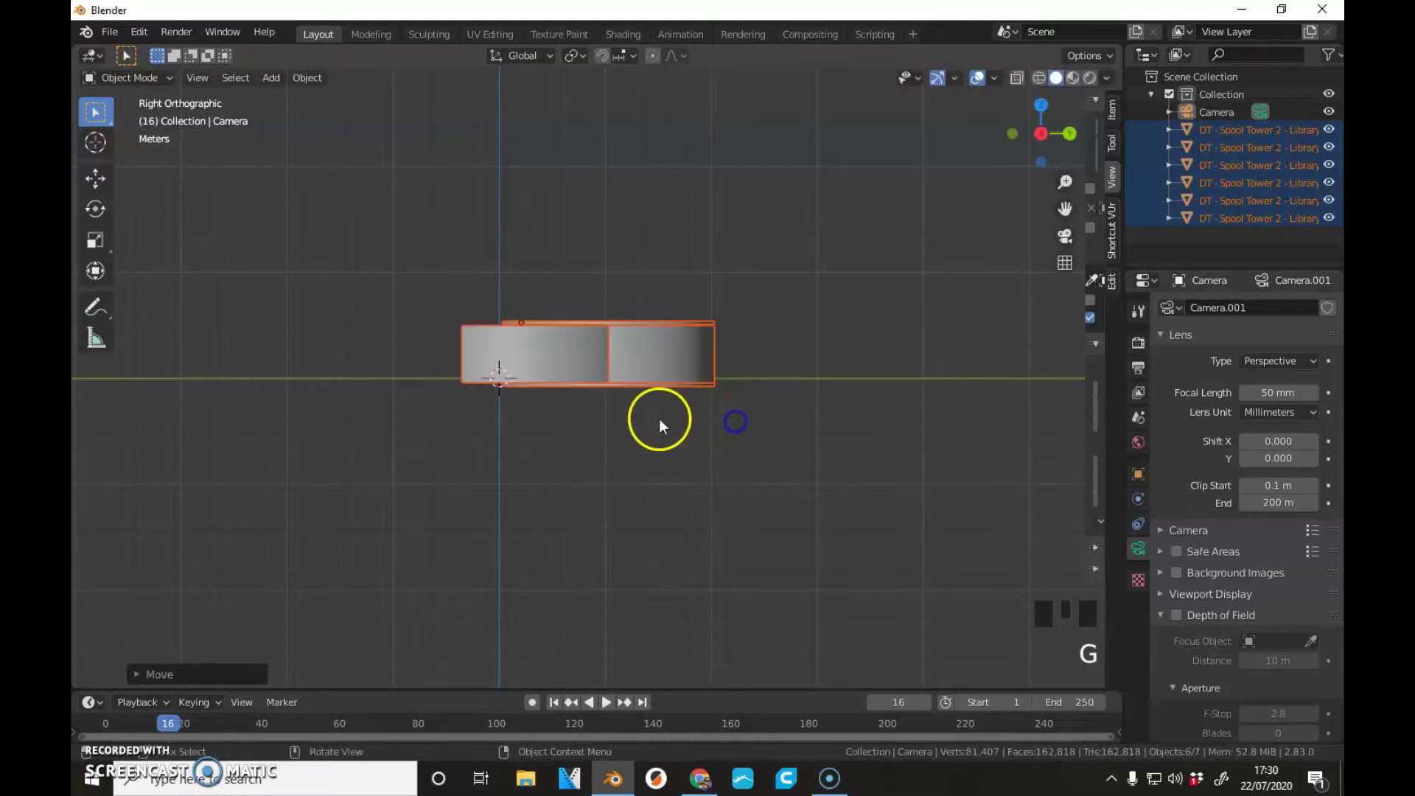
key("KP_0")
scroll("down", 3)
scroll("up", 3)
- Inspect the framed tower and select the Library spool 1 top disc on its own
left_click_drag(629, 455, 762, 430)
scroll("up", 3)
left_click_drag(757, 432, 683, 445)
scroll("up", 3)
left_click_drag(681, 429, 579, 472)
scroll("up", 3)
scroll("down", 3)
middle_click(580, 474)
scroll("down", 3)
left_click_drag(575, 509, 654, 114)
left_click(606, 216)
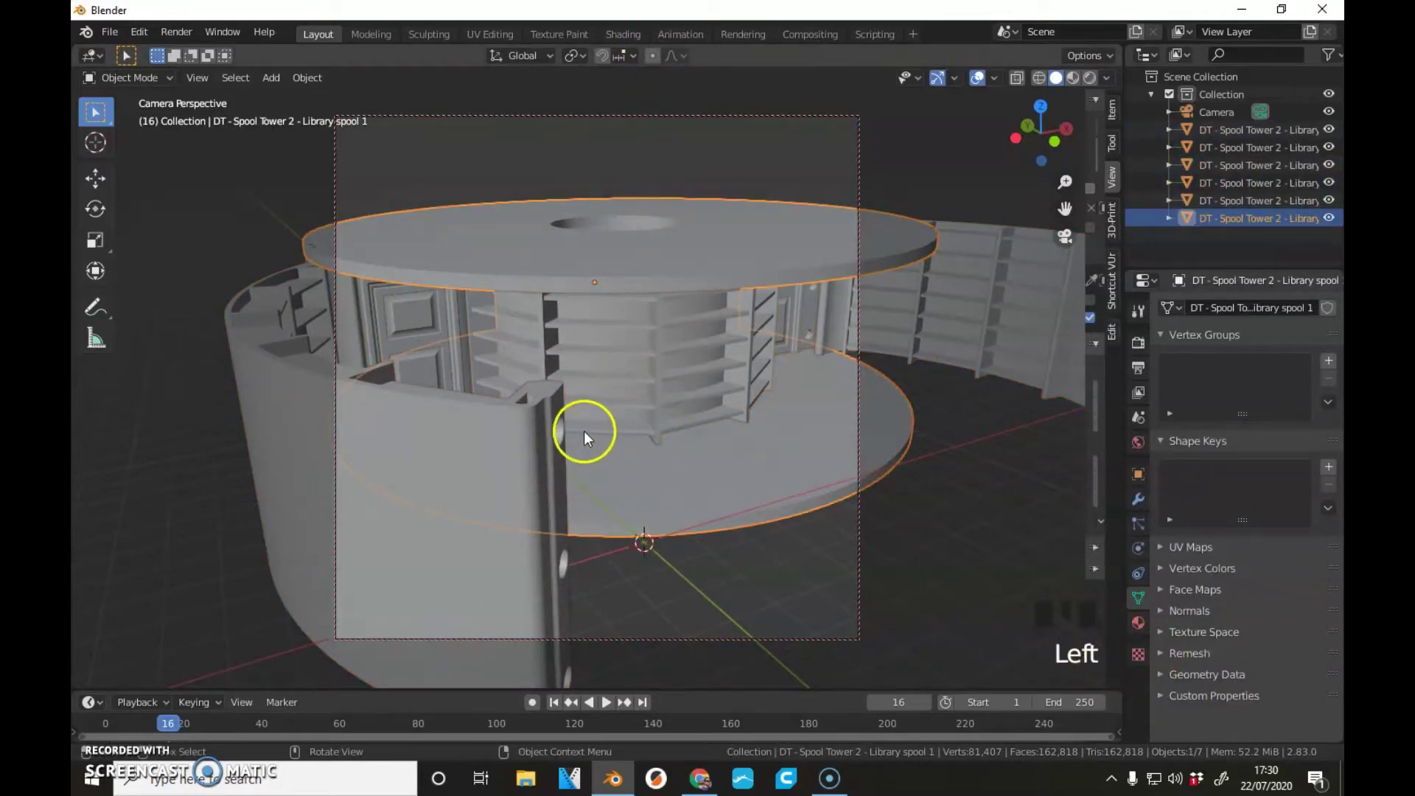
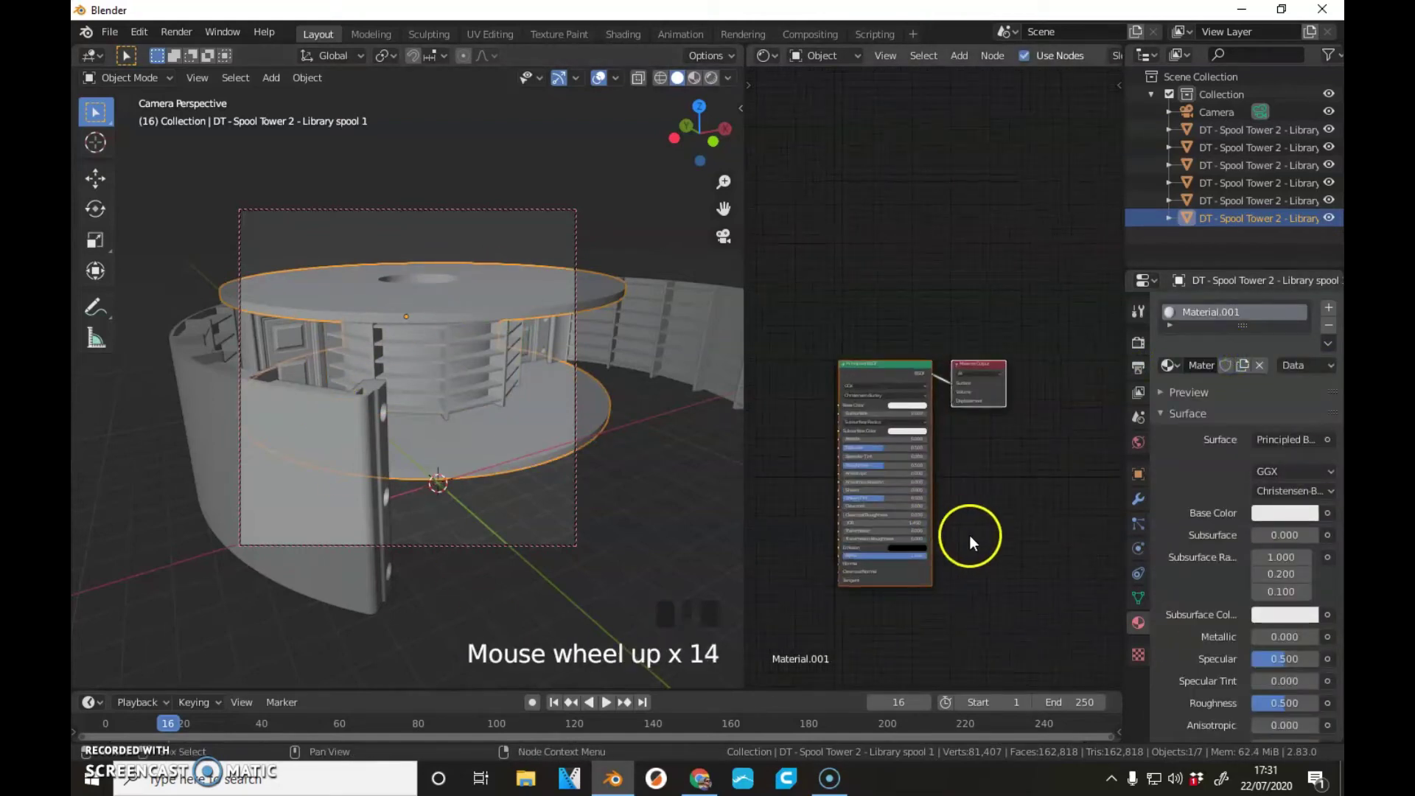
- Make Library spool 1's Principled BSDF Base Color black in the Shader Editor
middle_click(976, 544)
scroll("up", 3)
left_click(996, 355)
left_click(994, 359)
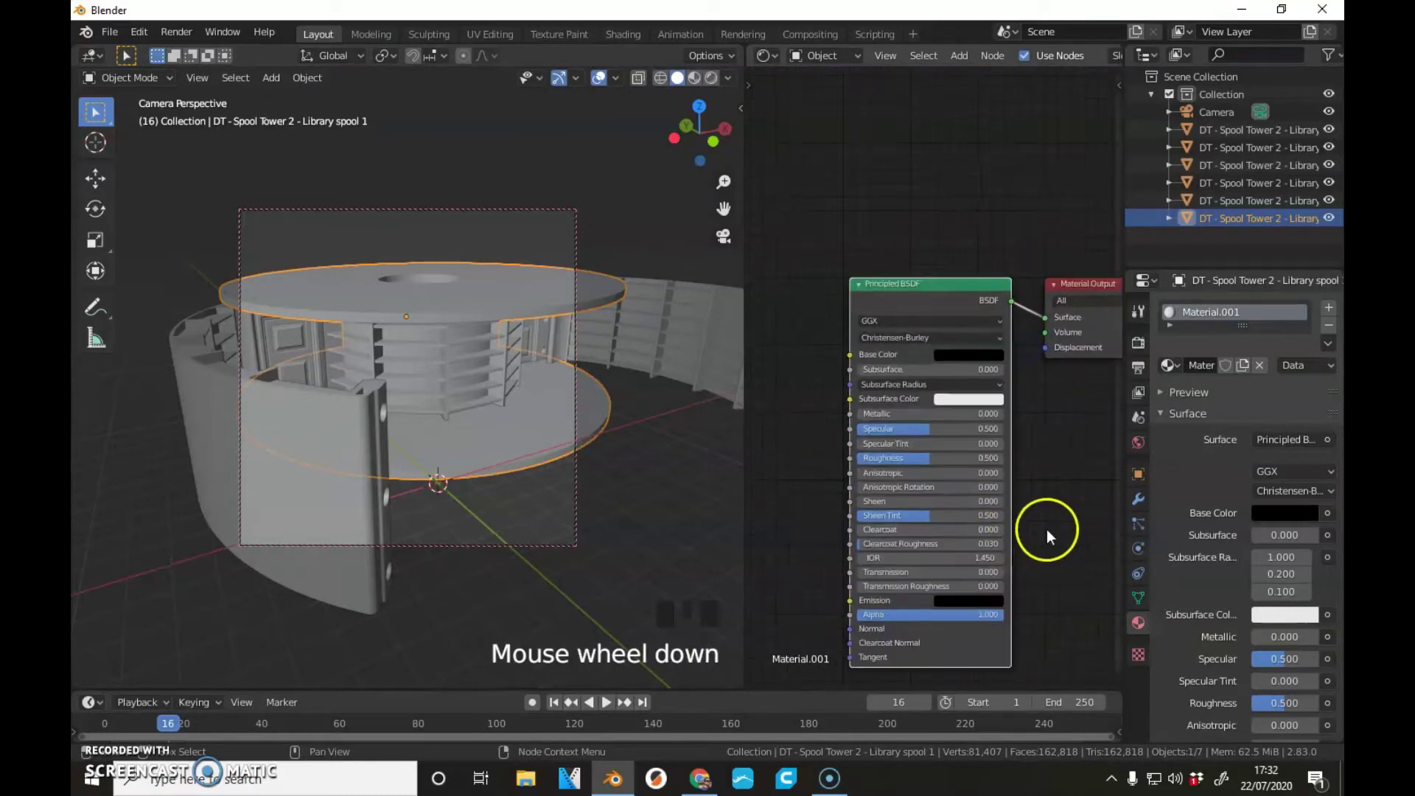
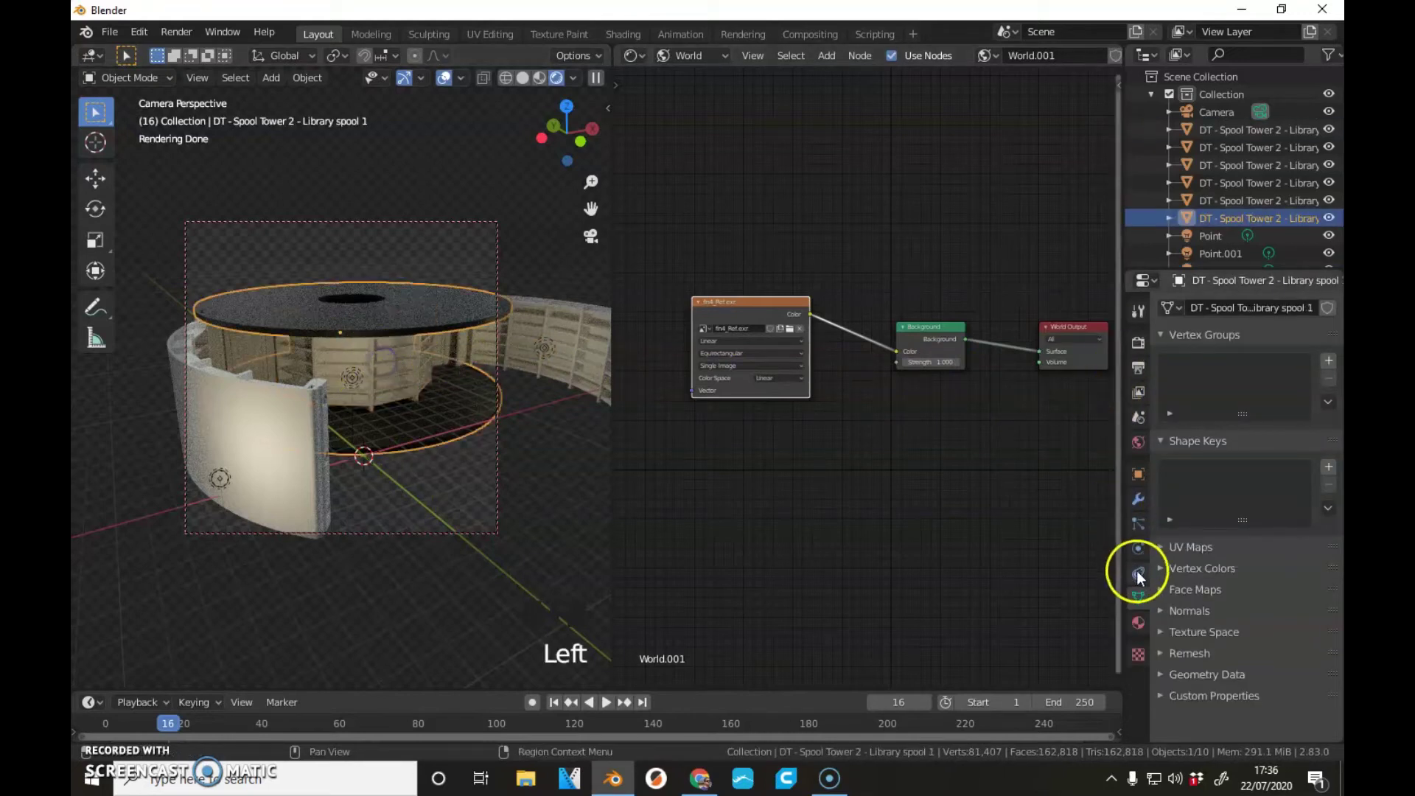
- Check Library spool 1's black material, then select Library facia 2 to show its node tree
left_click(1144, 631)
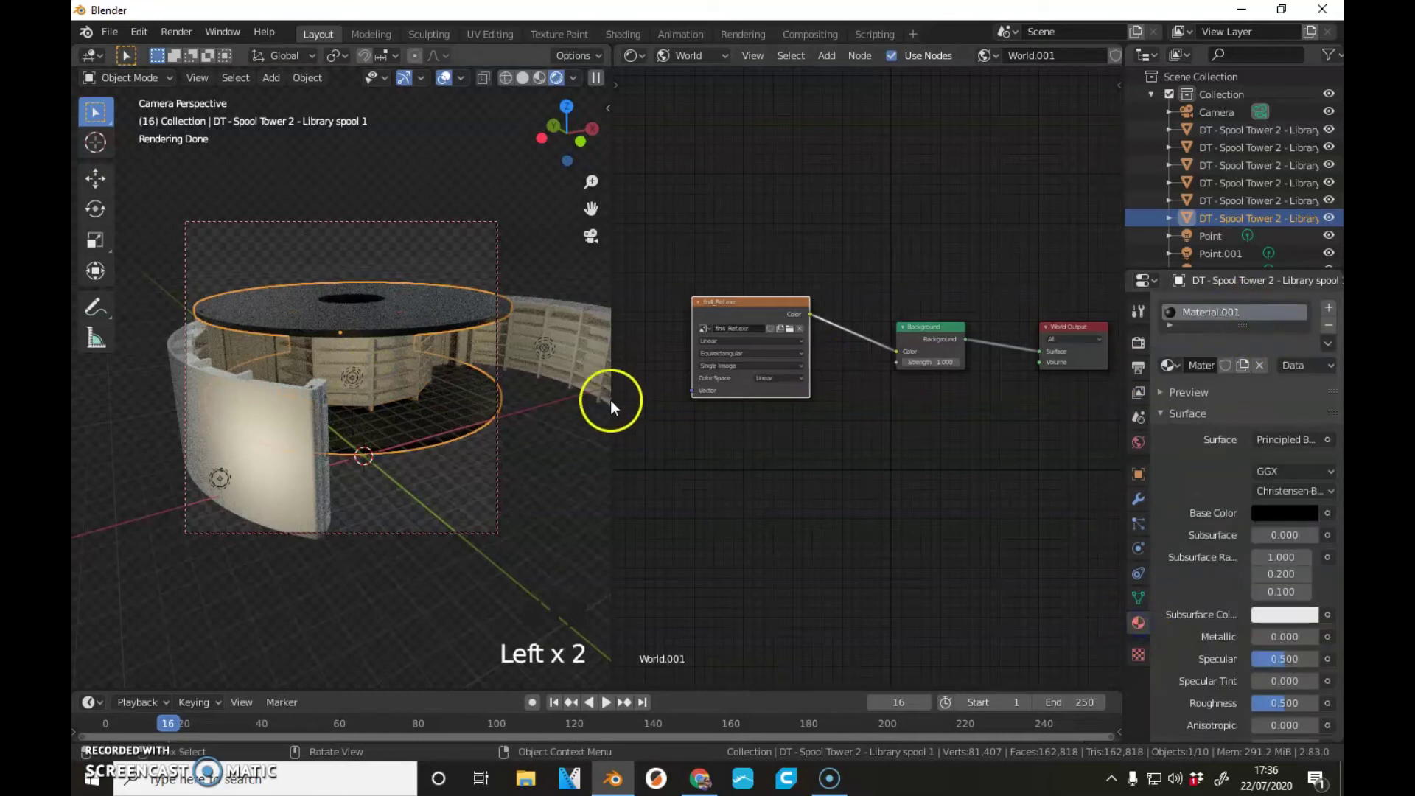
left_click(408, 375)
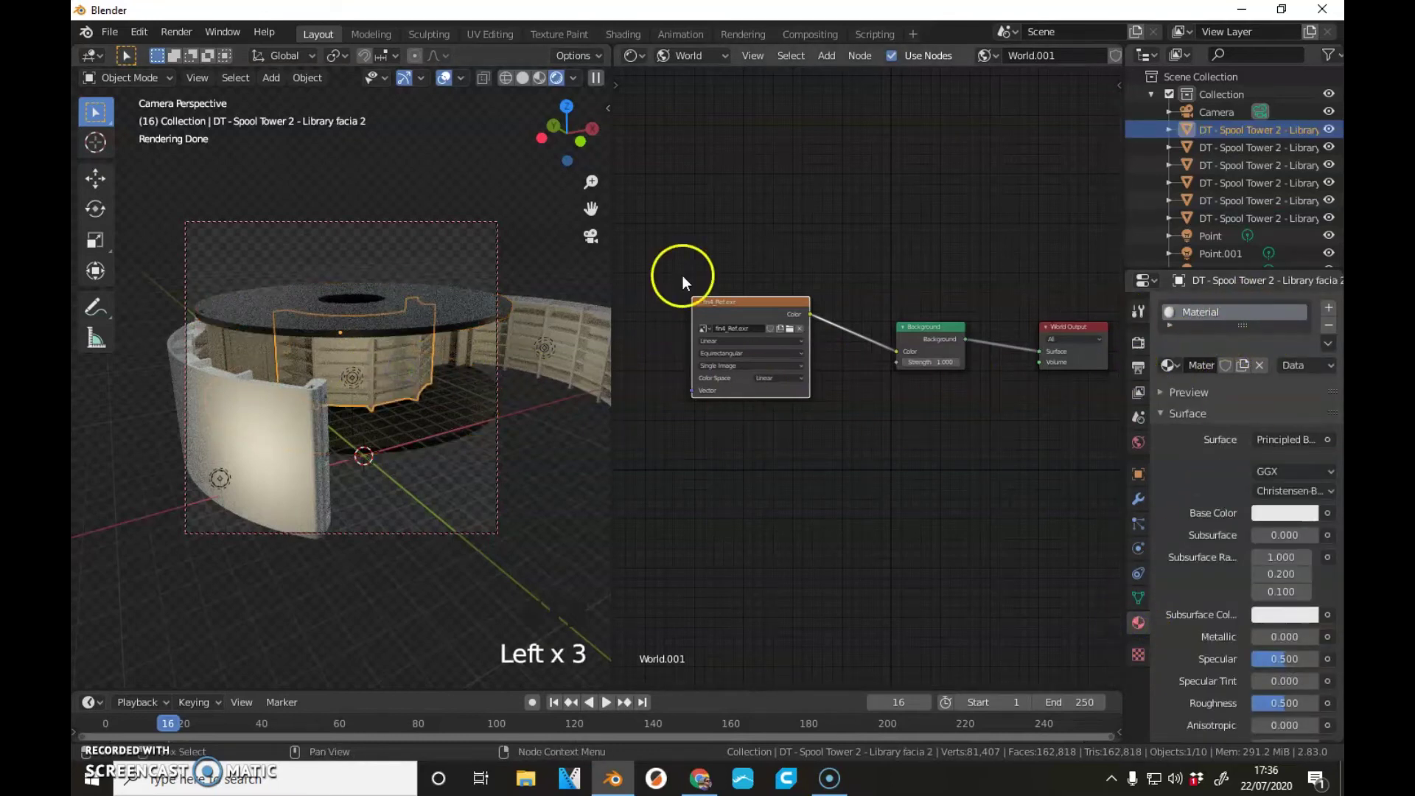
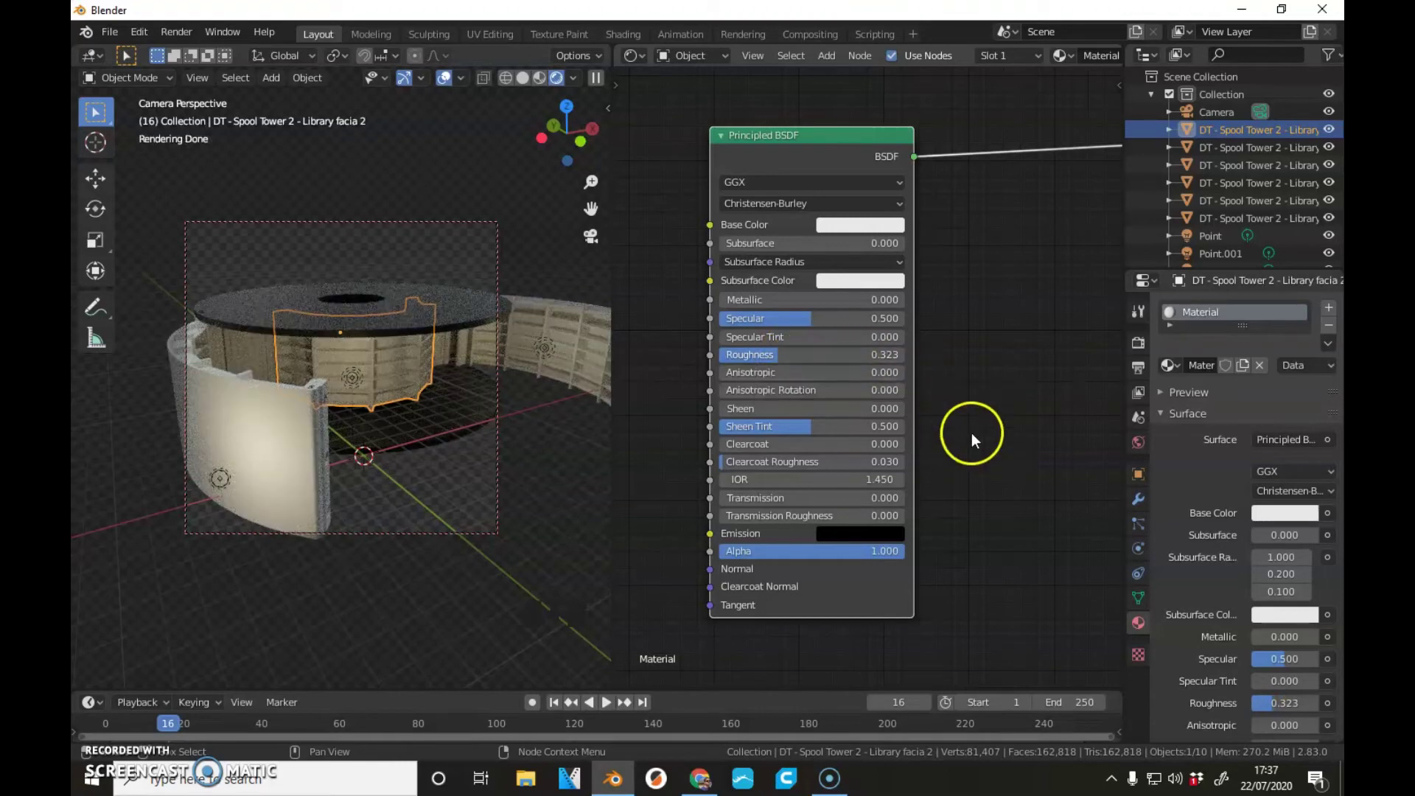
- Duplicate the facia's Principled BSDF and give the copy a beige base colour
scroll("up", 3)
scroll("down", 3)
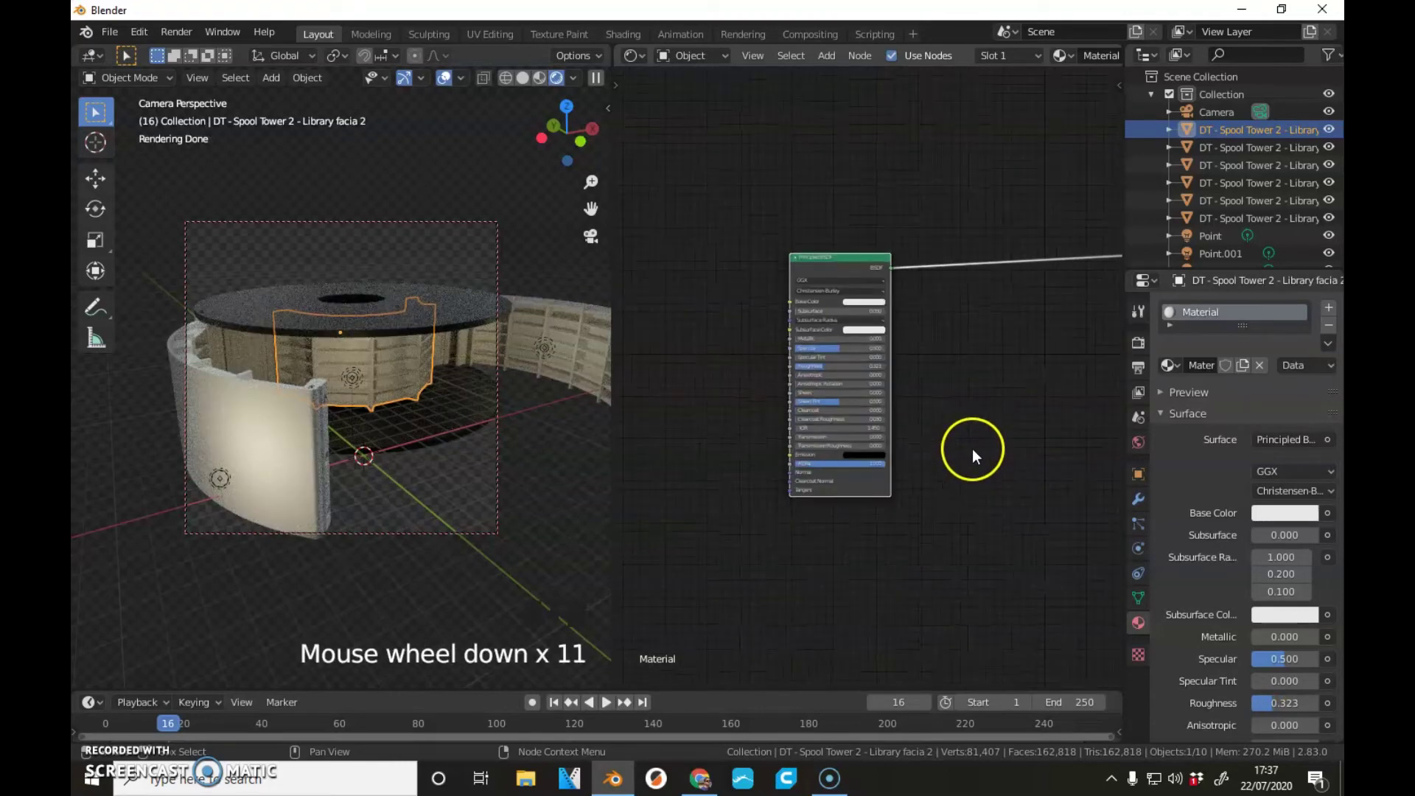
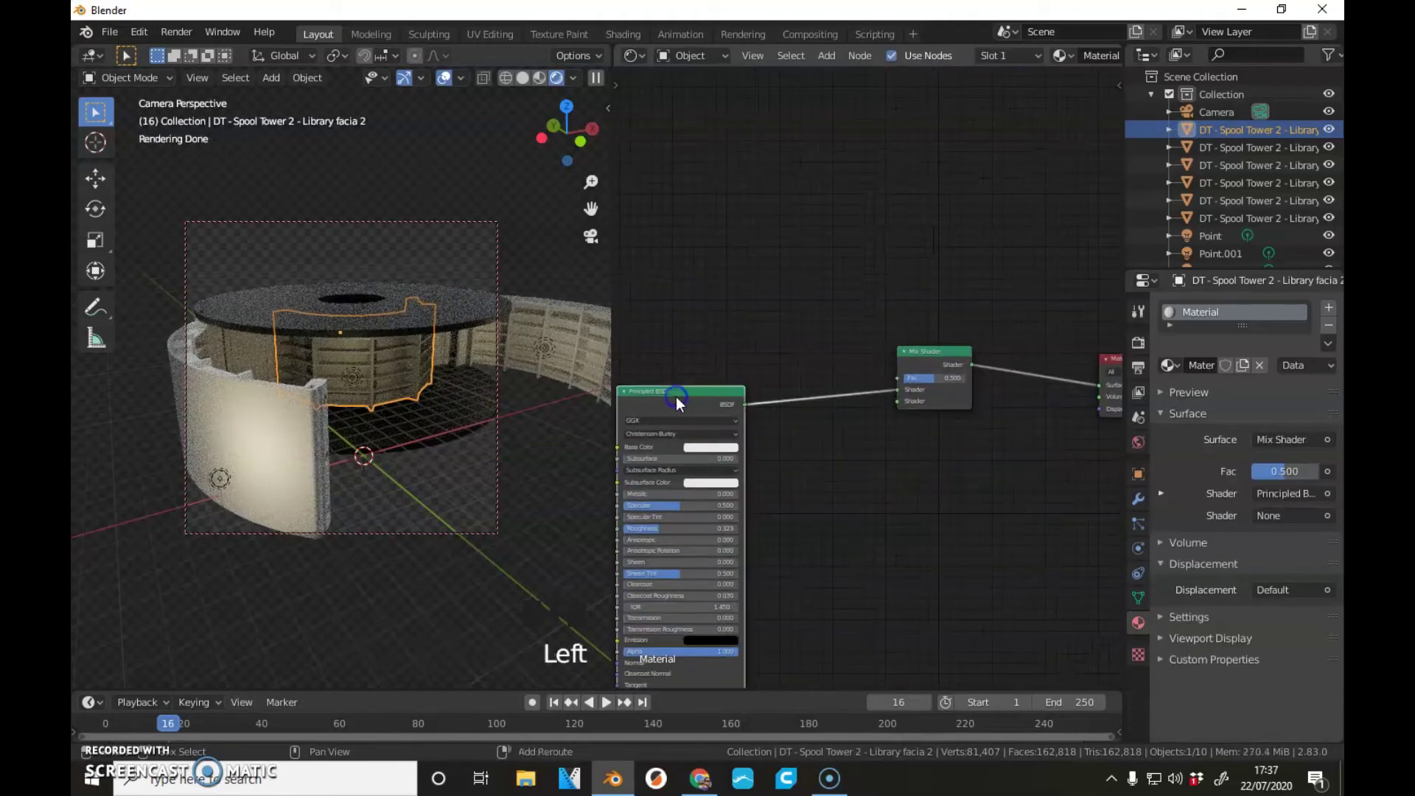
key("shift+d")
left_click(713, 399)
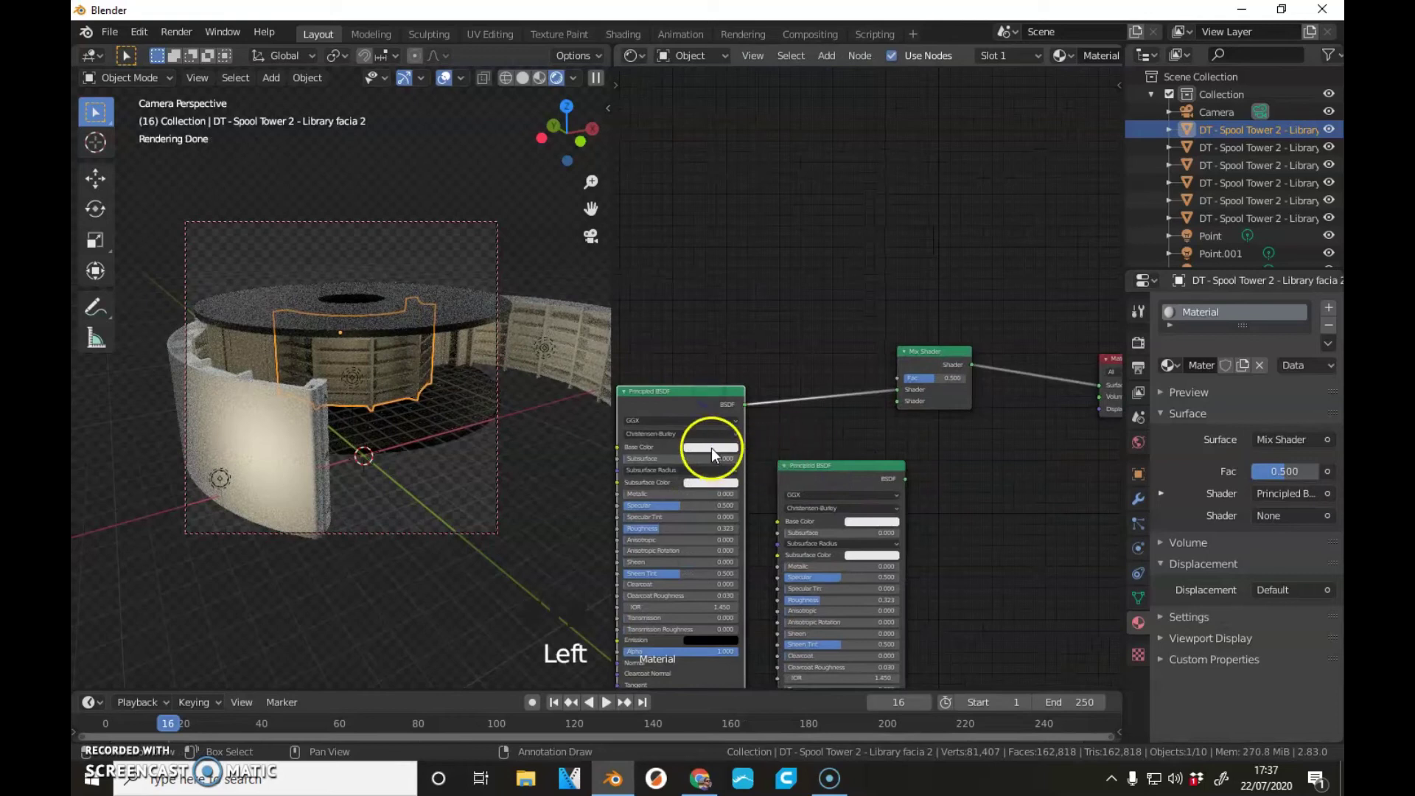
left_click(717, 452)
left_click(701, 455)
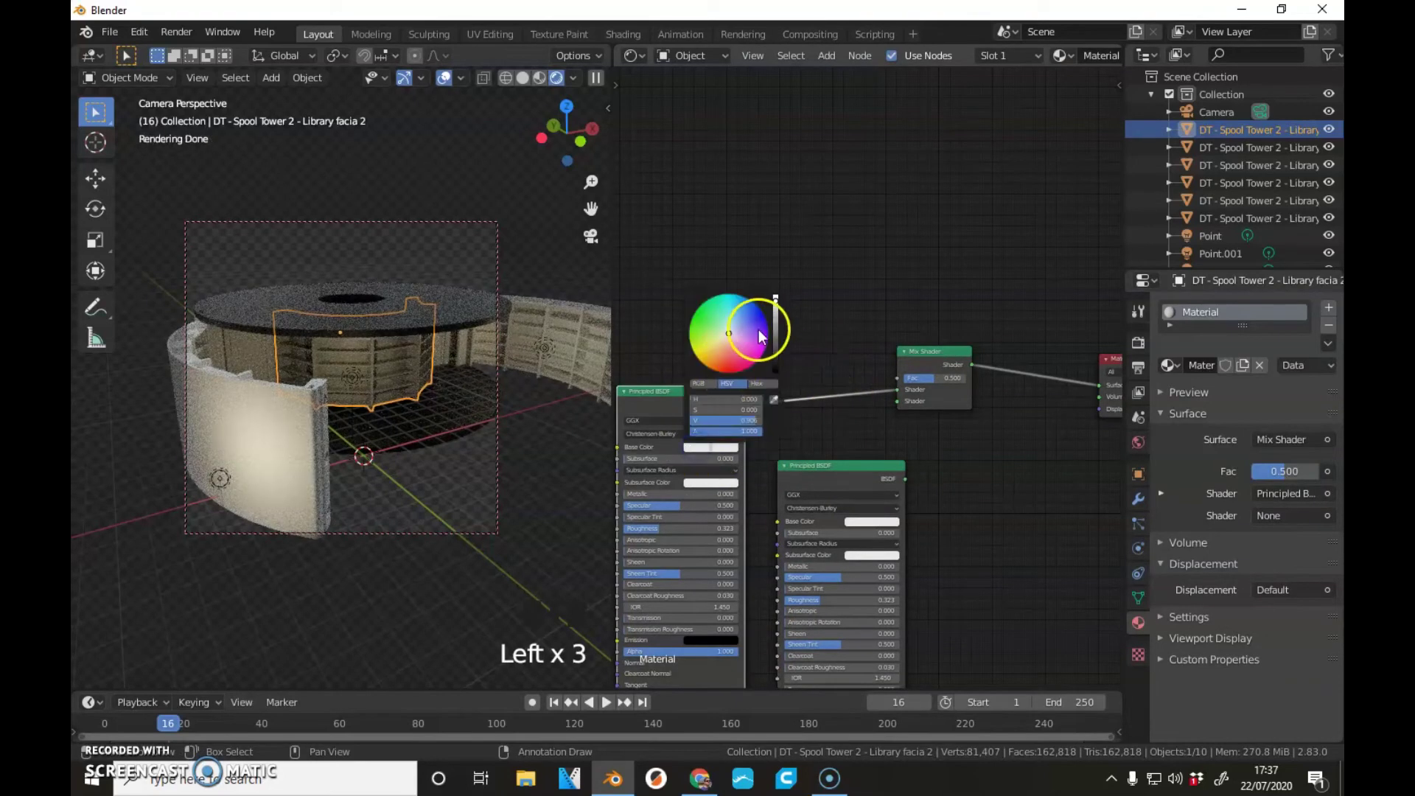
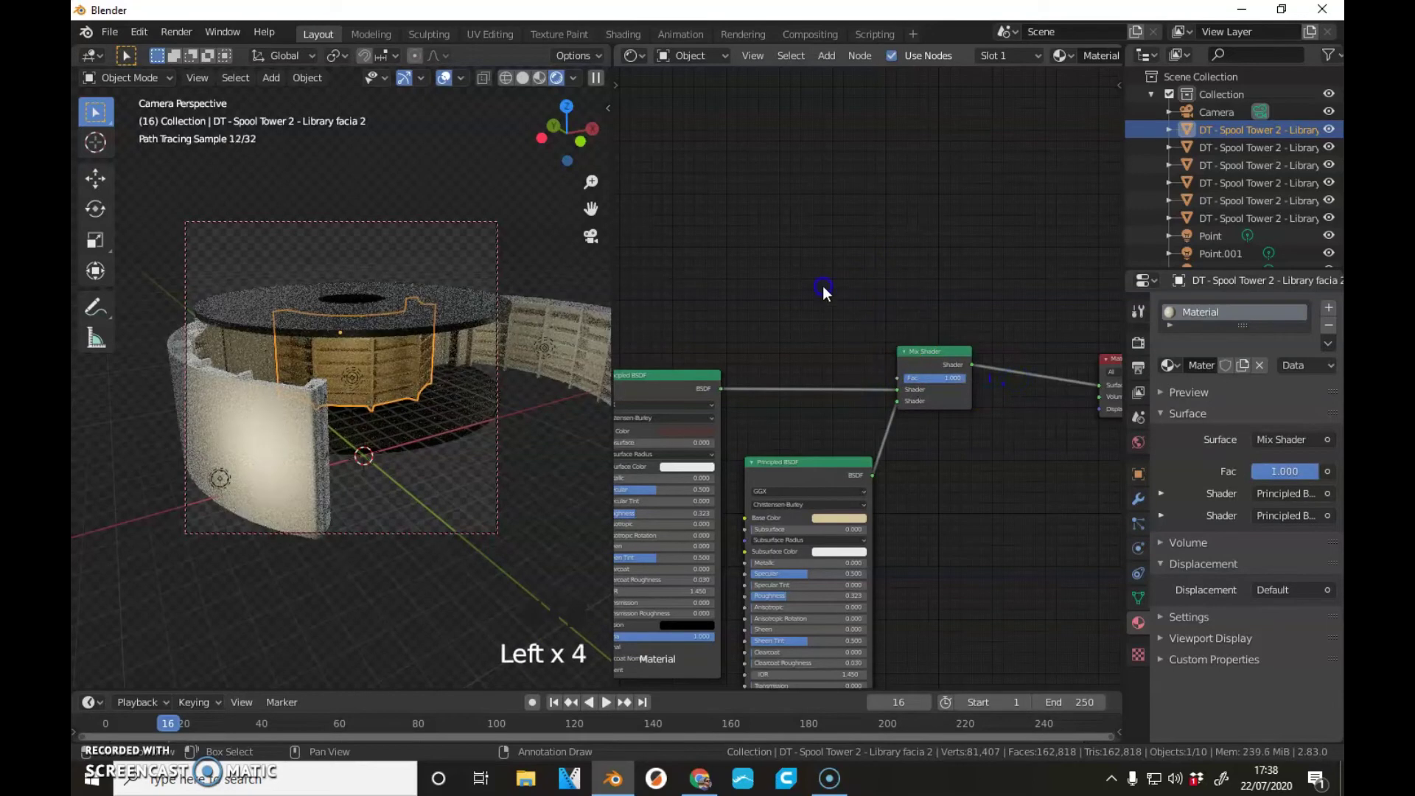
- Connect the Ambient Occlusion colour to the Mix Shader factor
scroll("down", 3)
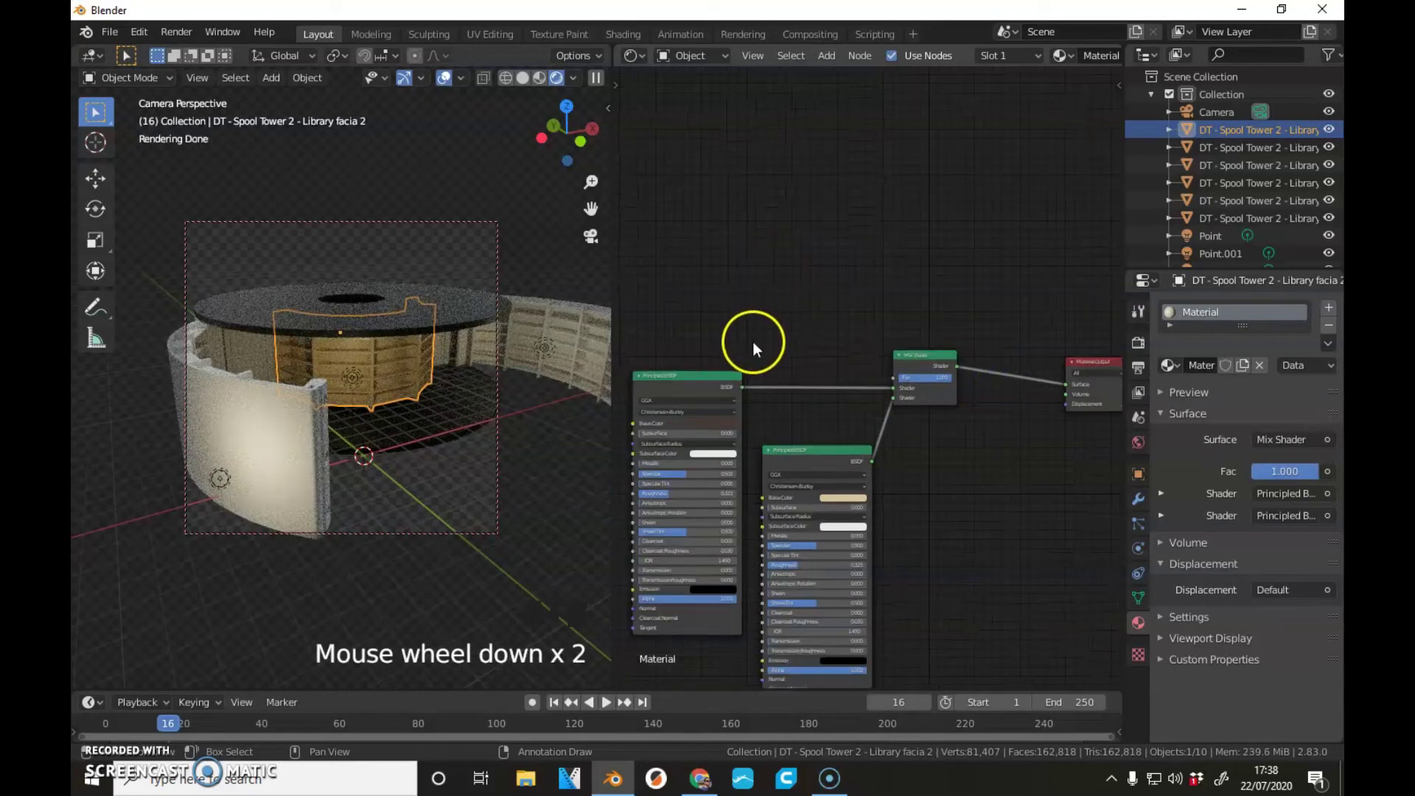
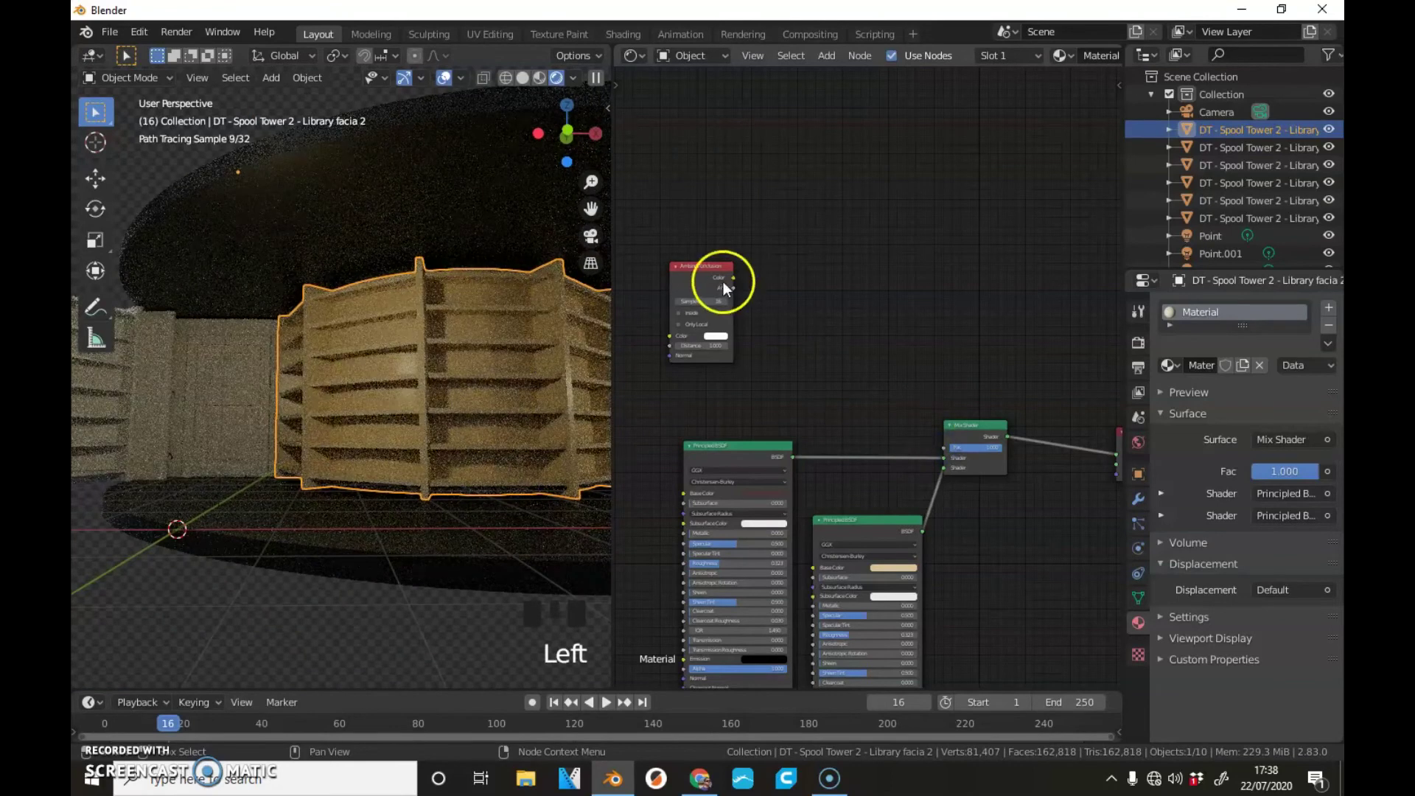
left_click(770, 306)
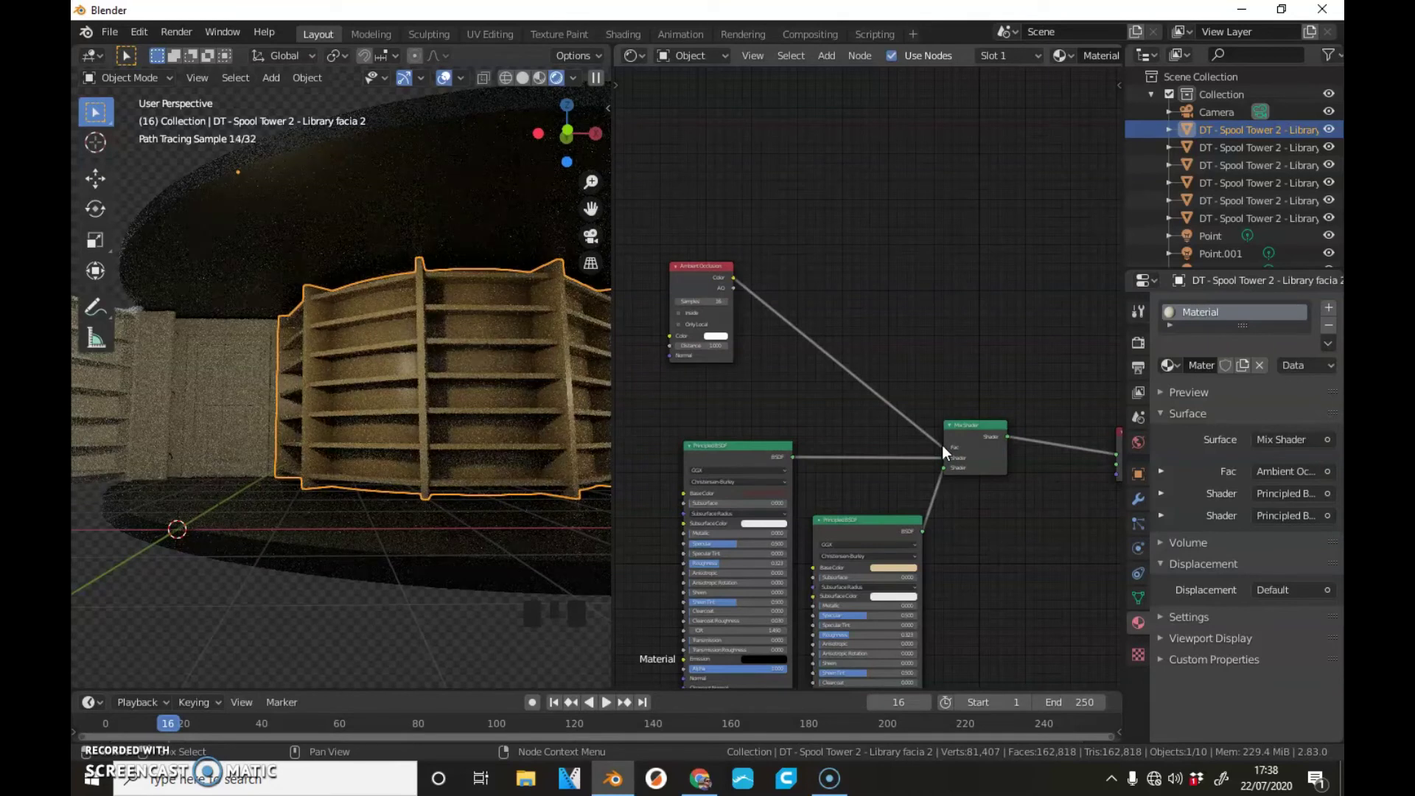
key("shift+a")
- Insert a ColorRamp on the AO-to-Fac link and slide its stop to 0.743
left_click_drag(860, 471, 843, 436)
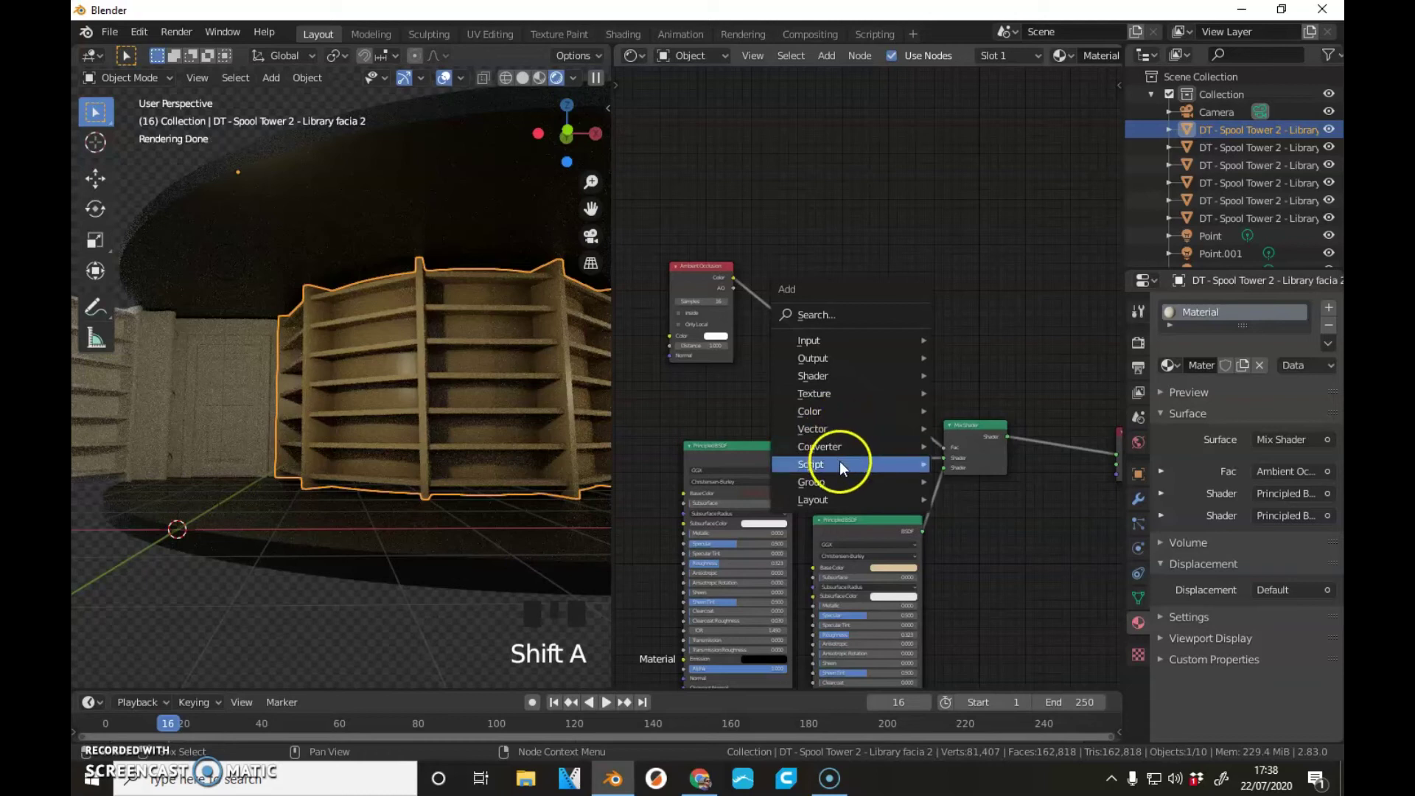
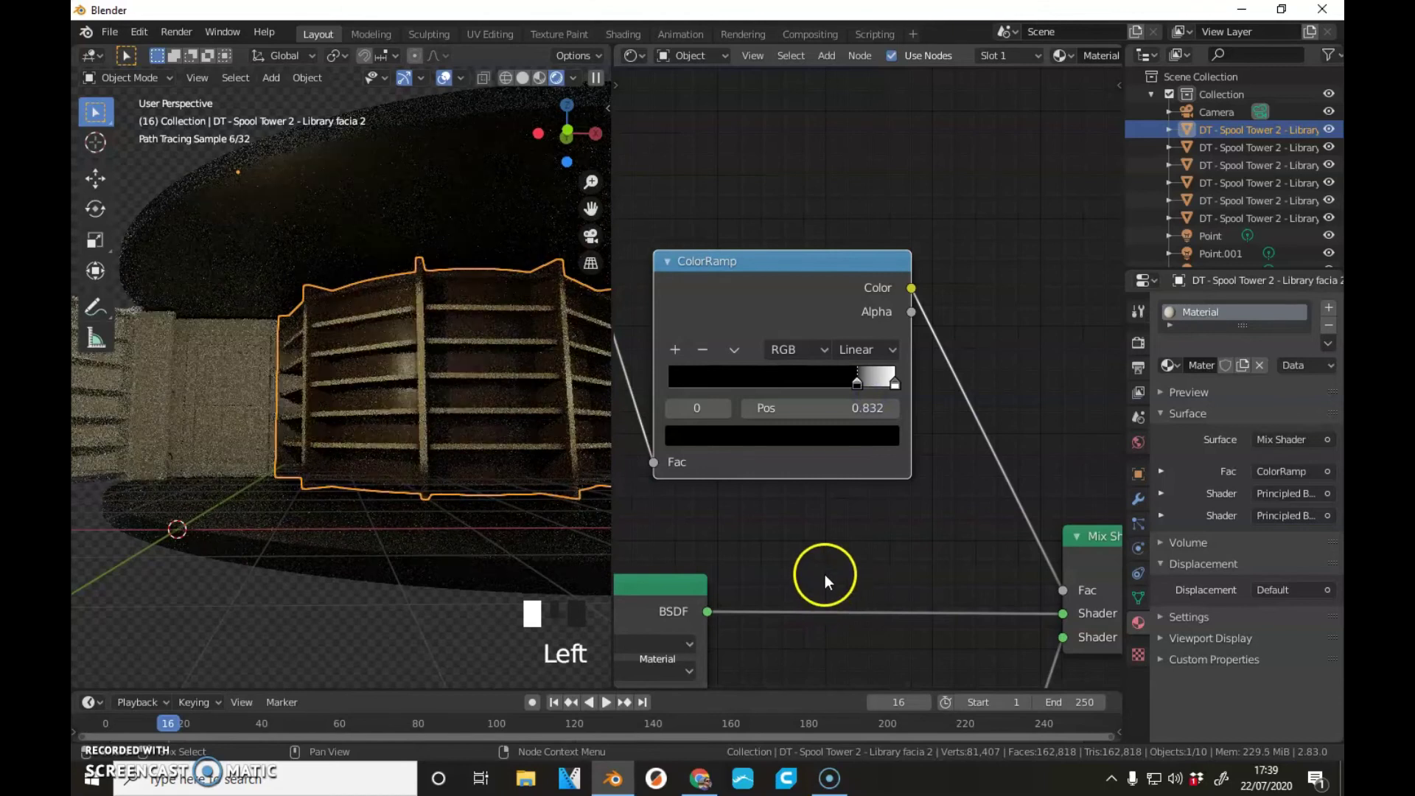
scroll("down", 3)
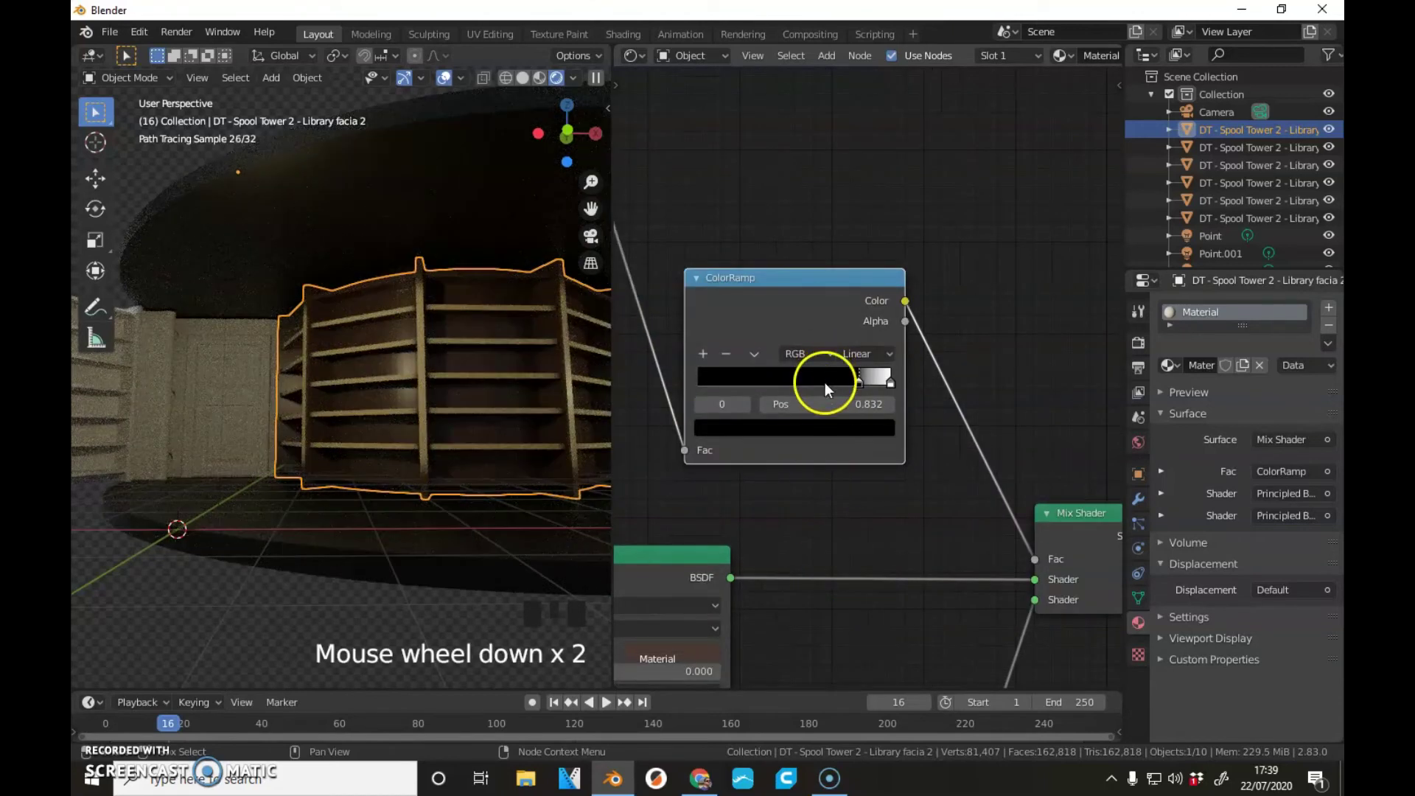
left_click_drag(862, 390, 854, 383)
left_click_drag(879, 391, 455, 417)
scroll("down", 3)
left_click_drag(407, 411, 405, 415)
- Add further colour stops to the ramp and reposition them along the gradient
scroll("down", 3)
scroll("down", 3)
left_click(177, 380)
left_click(296, 356)
left_click(538, 370)
left_click(582, 376)
scroll("up", 3)
scroll("down", 3)
- Select the other spool tower shelf objects alongside the facia, keeping the facia active
left_click_drag(545, 434, 464, 435)
scroll("up", 3)
left_click_drag(514, 422, 483, 433)
scroll("up", 3)
left_click_drag(397, 406, 387, 419)
scroll("up", 3)
left_click(405, 405)
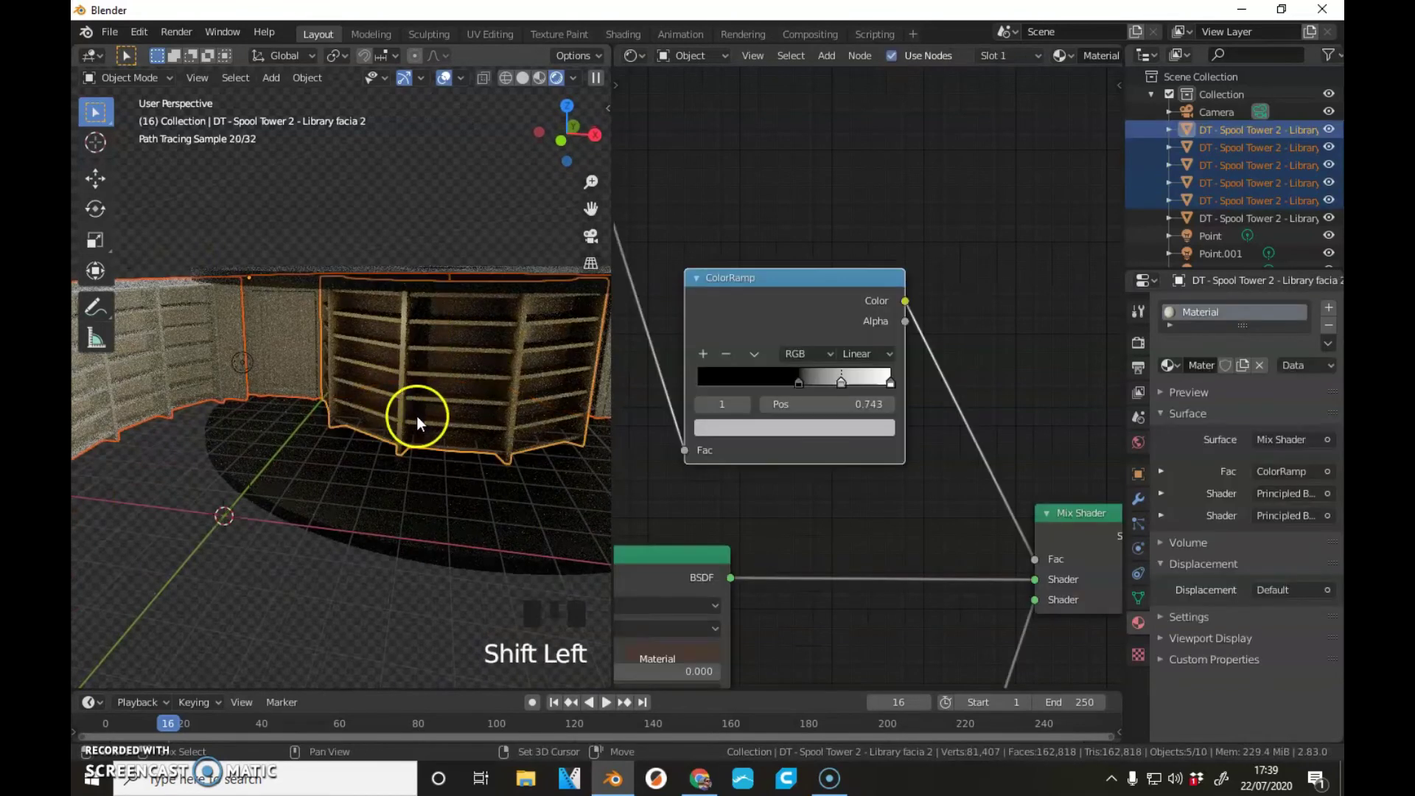
scroll("down", 3)
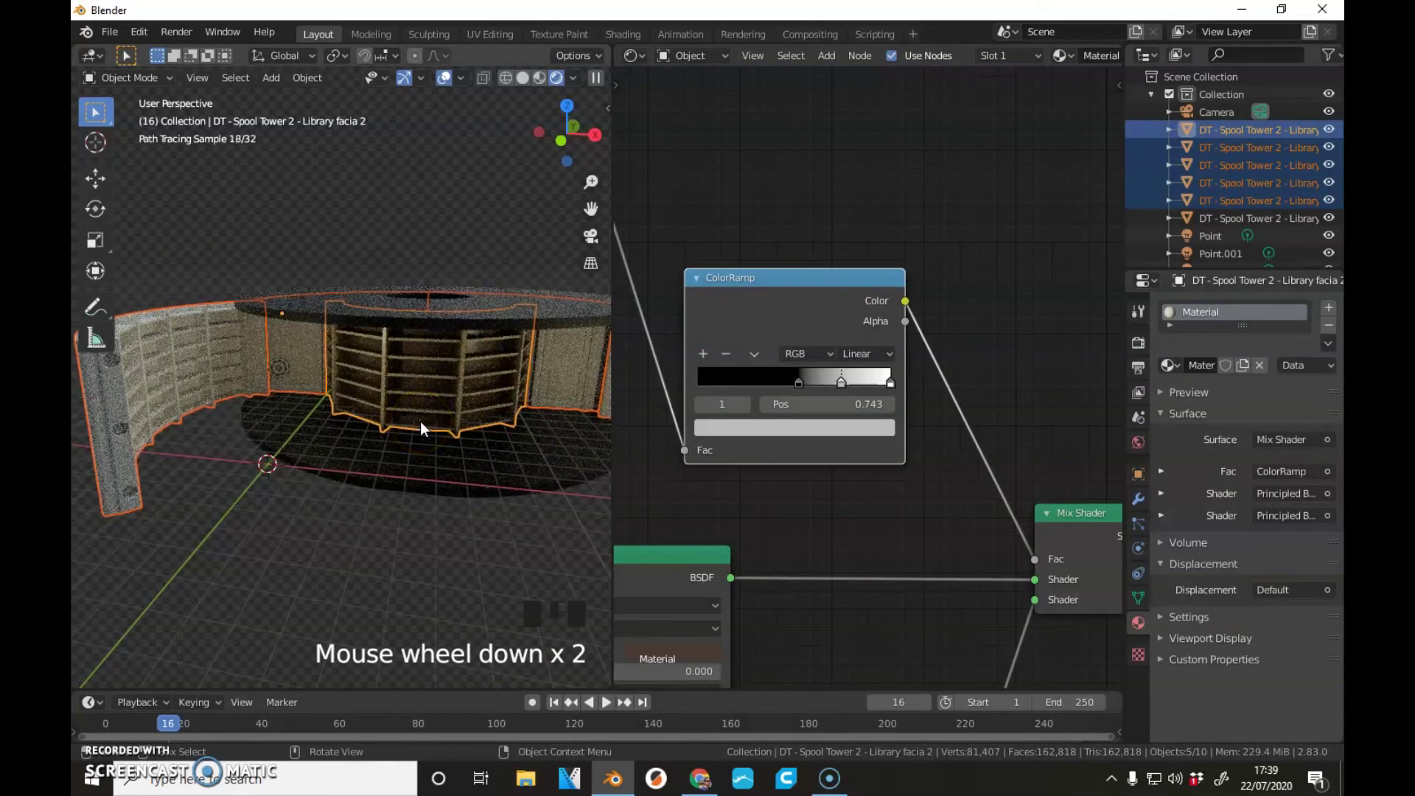
- Link the facia material to the selected shelves via Ctrl+L Materials and switch to camera view
key("ctrl+l")
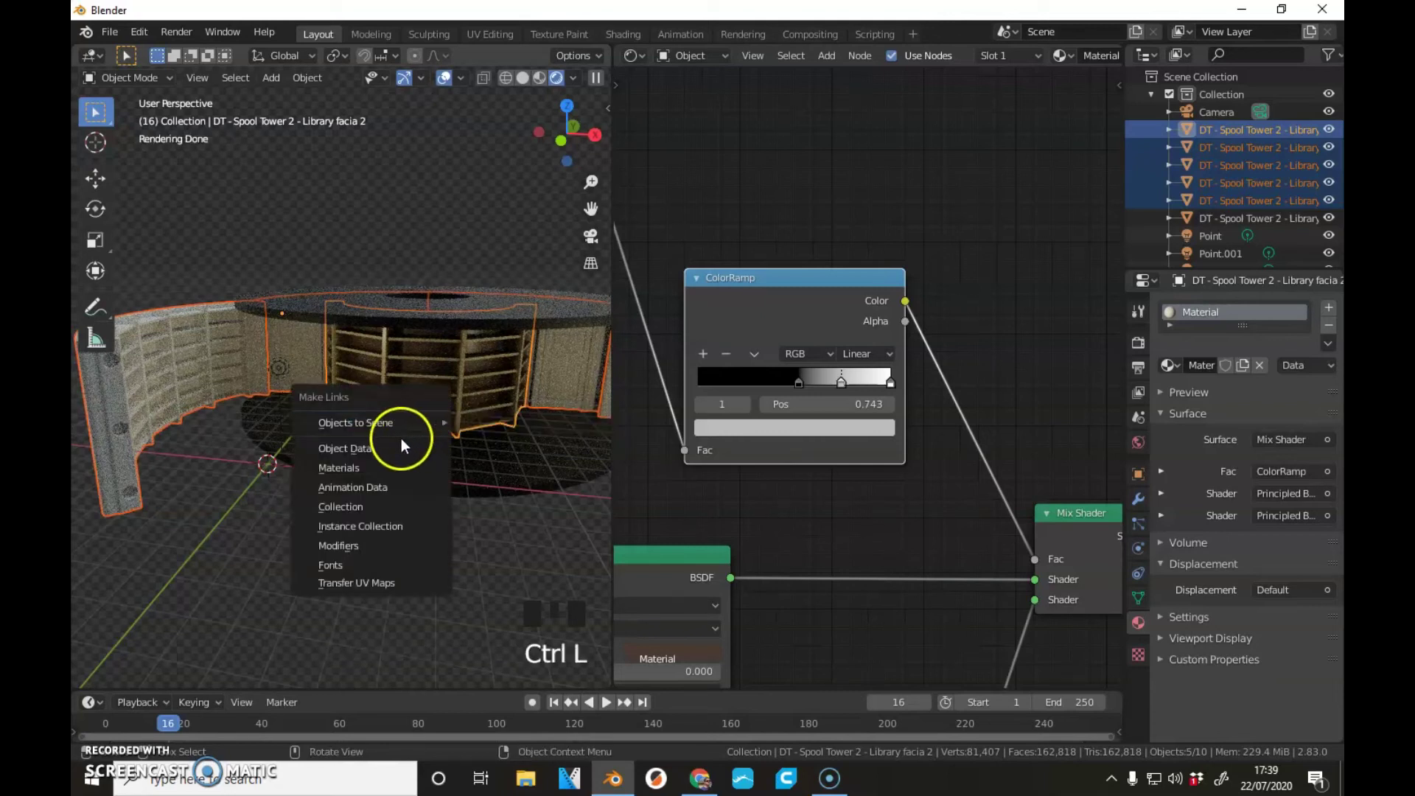
left_click(309, 556)
key("KP_0")
scroll("up", 3)
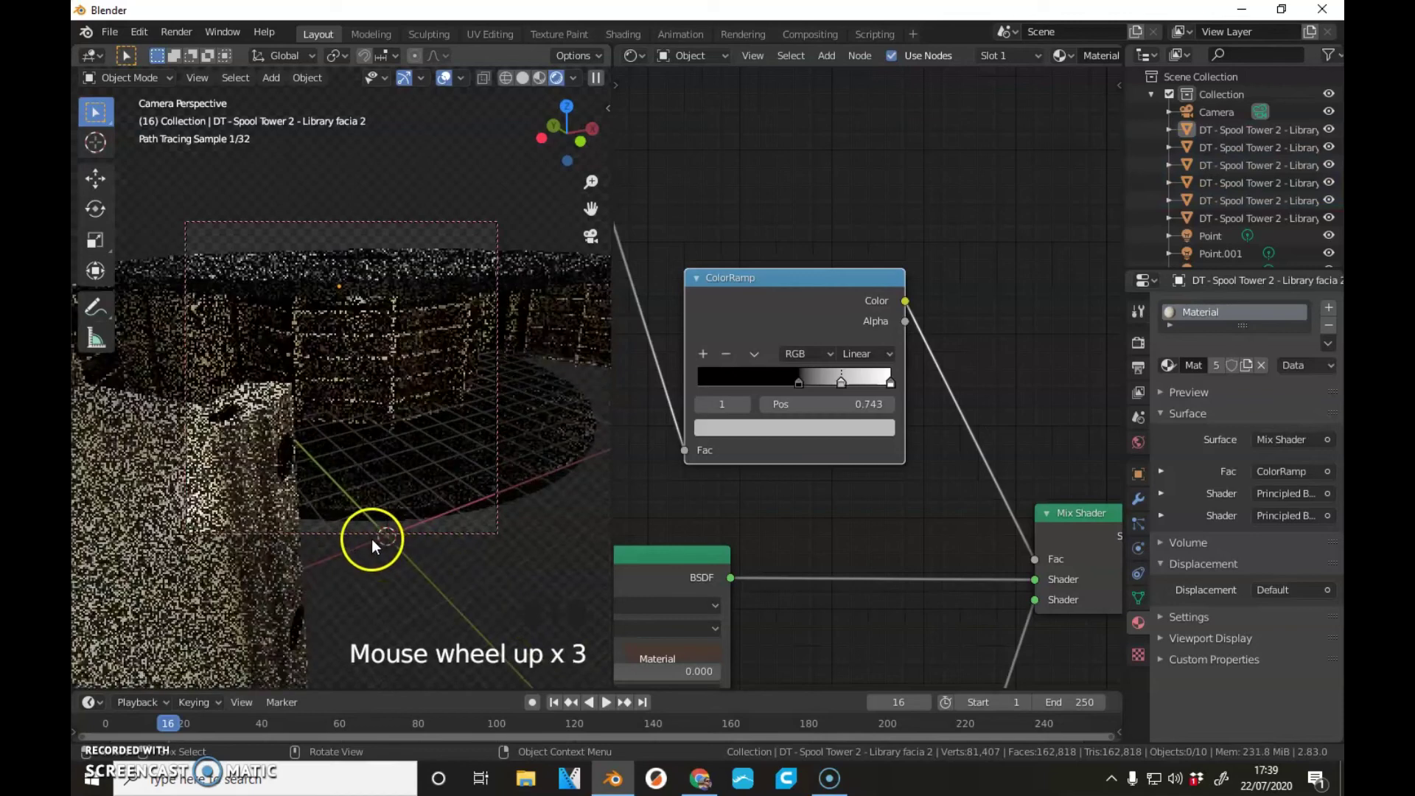
left_click_drag(336, 542, 385, 534)
scroll("down", 3)
left_click_drag(393, 511, 388, 488)
scroll("down", 3)
scroll("down", 3)
scroll("up", 3)
left_click_drag(380, 476, 406, 482)
scroll("up", 3)
scroll("down", 3)
left_click_drag(406, 483, 381, 474)
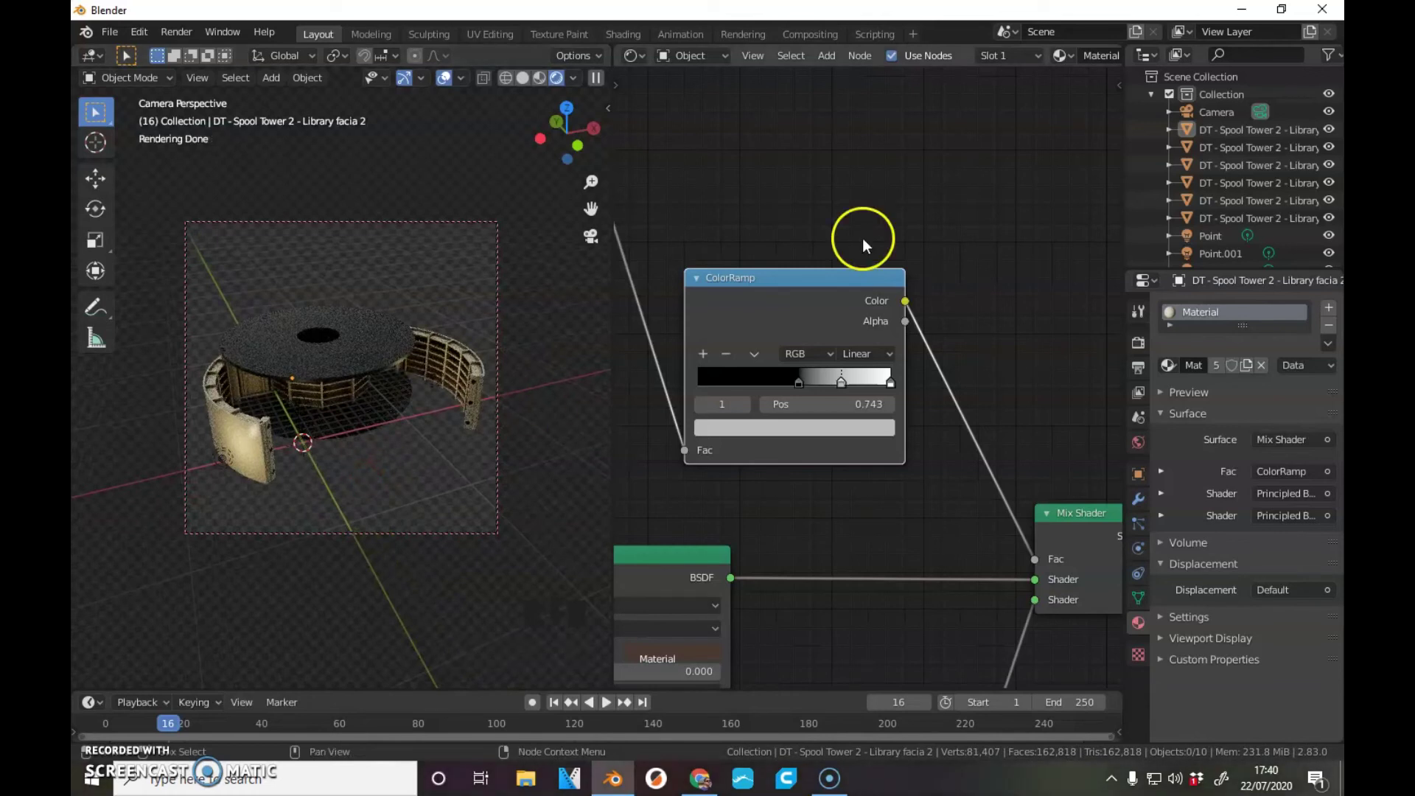